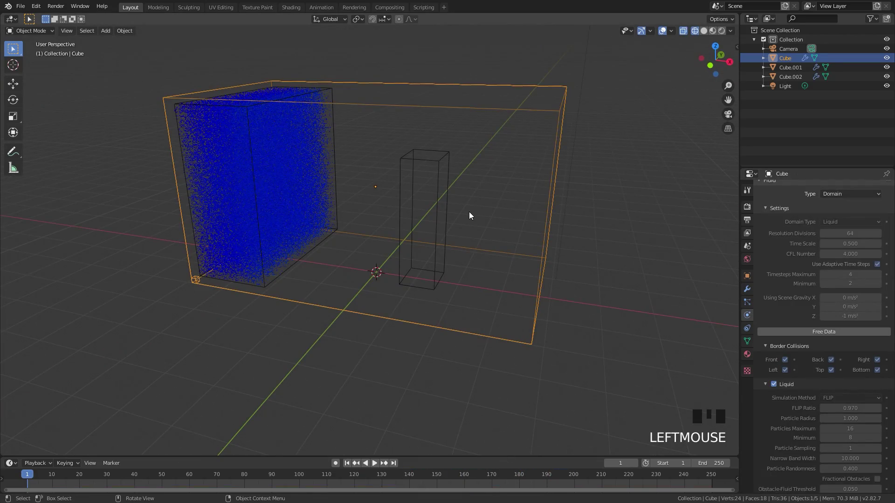
# - Play the baked liquid preview, then start a new default General scene
pyautogui.press('space')
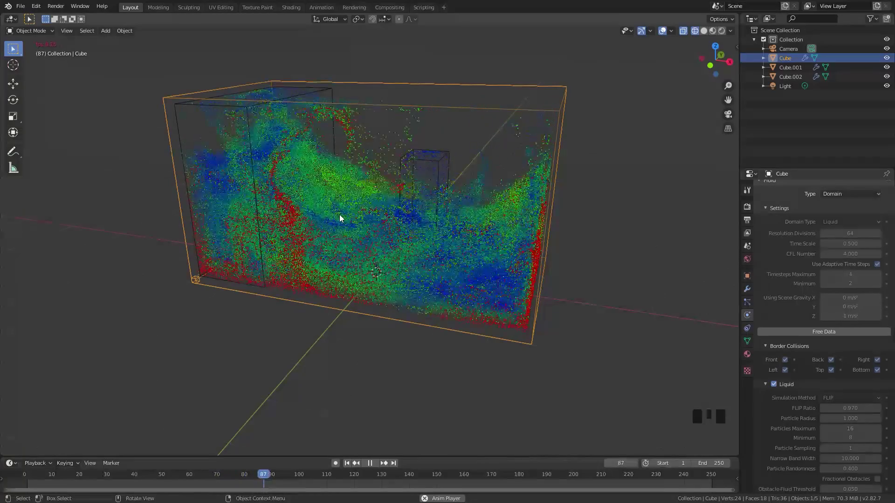
pyautogui.moveTo(396, 235); pyautogui.dragTo(488, 271)
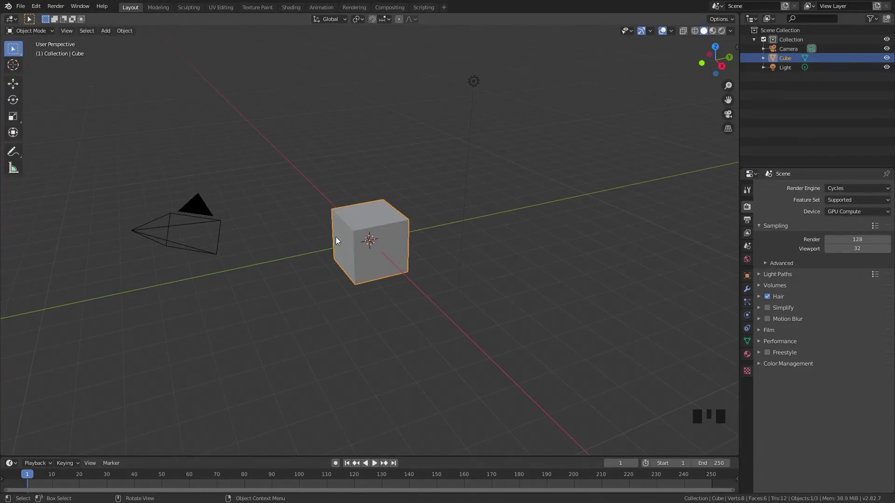
# - Scale and move the default cube into a large container box
pyautogui.moveTo(324, 241); pyautogui.dragTo(394, 232)
pyautogui.scroll(3)
pyautogui.press('s')
pyautogui.press('g')
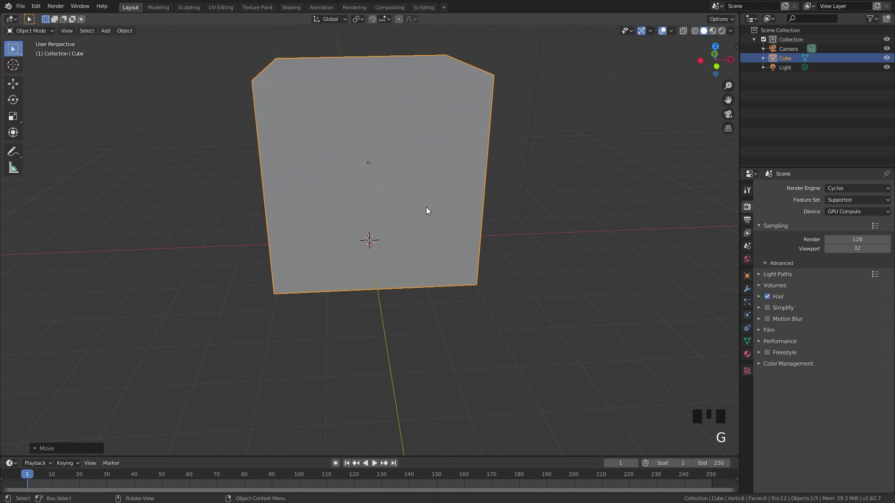
pyautogui.scroll(-3)
pyautogui.moveTo(455, 255); pyautogui.dragTo(408, 231)
# - Duplicate the box into a left block and a thin pillar inside it, shown in wireframe
pyautogui.press('z')
pyautogui.moveTo(410, 247); pyautogui.dragTo(440, 275)
pyautogui.press('g')
pyautogui.press('s')
pyautogui.middleClick(503, 227)
pyautogui.press('z')
pyautogui.press('shift+d')
pyautogui.press('s')
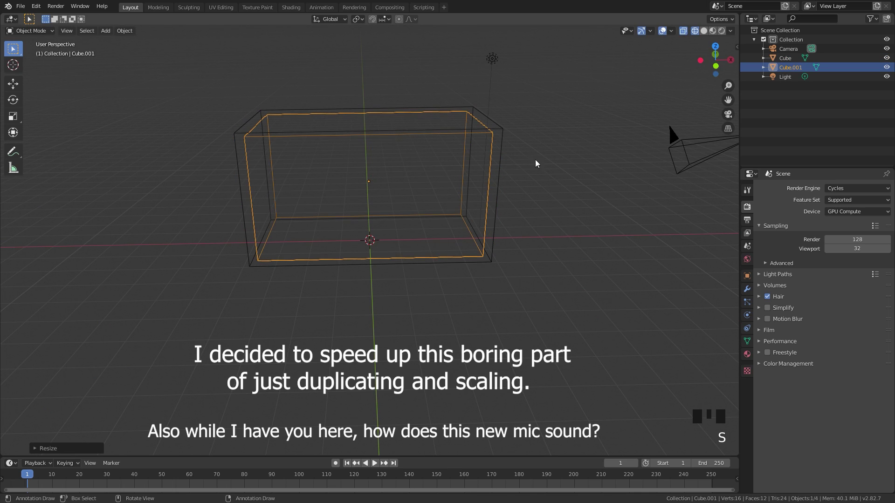
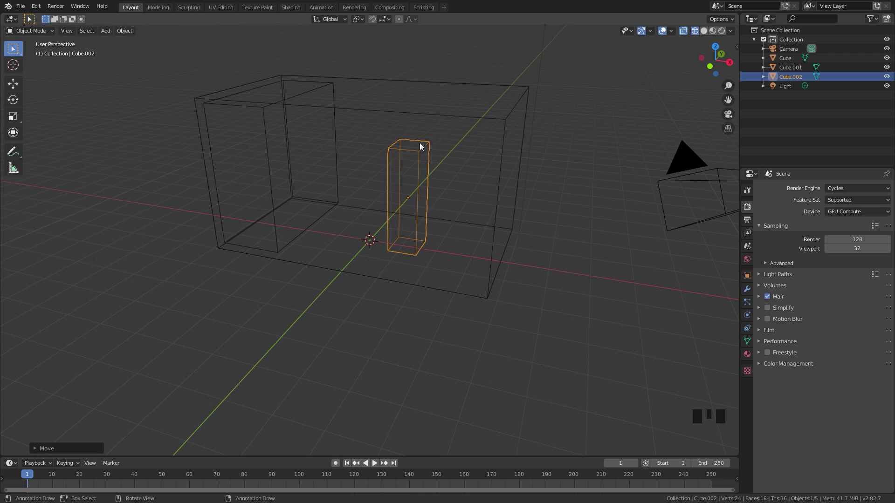
# - Enable Fluid physics on the pillar Cube.002 and the left block Cube.001
pyautogui.click(750, 318)
pyautogui.click(858, 211)
pyautogui.moveTo(837, 264); pyautogui.dragTo(268, 123)
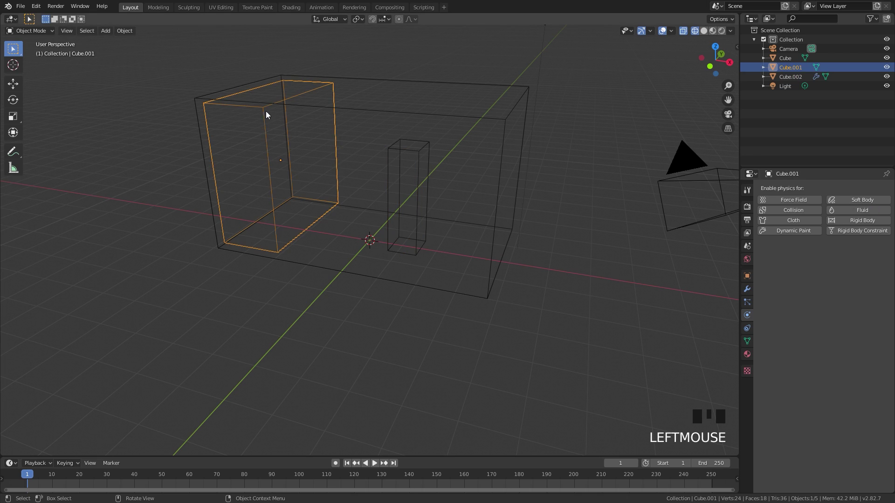
pyautogui.click(869, 213)
pyautogui.moveTo(844, 261); pyautogui.dragTo(567, 325)
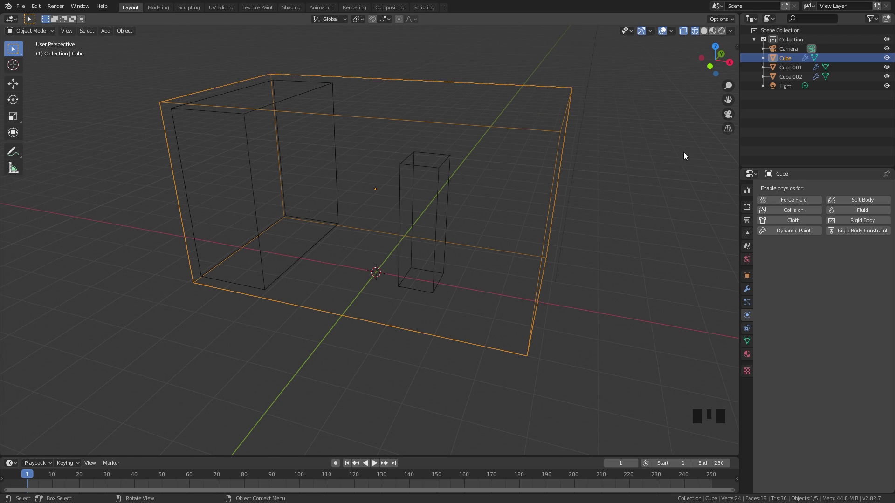
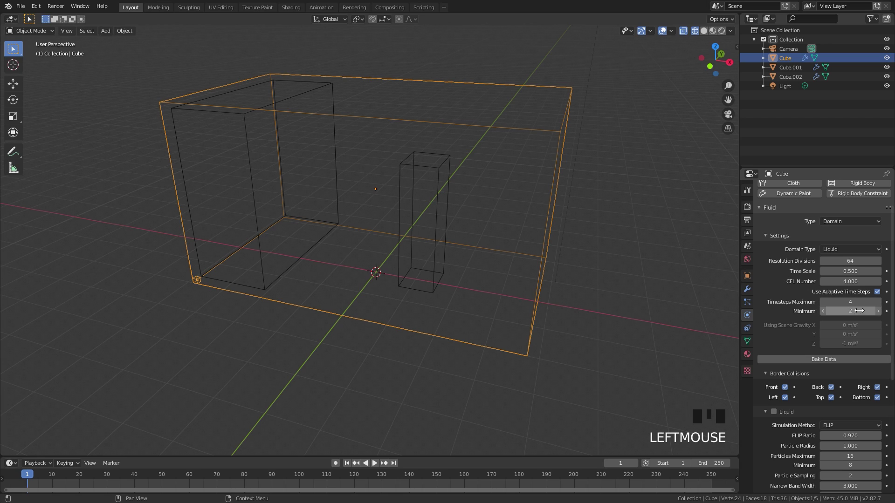
# - Scroll the domain's fluid settings after setting Cube to a Liquid domain
pyautogui.scroll(-3)
# - Enable the domain's Liquid particle options and set Particle Sampling to 1
pyautogui.scroll(-3)
pyautogui.click(776, 284)
pyautogui.scroll(-3)
pyautogui.scroll(3)
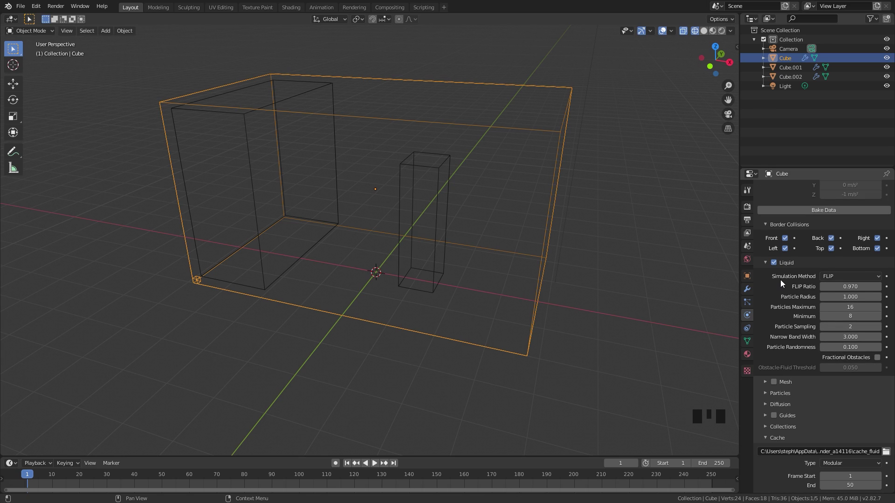
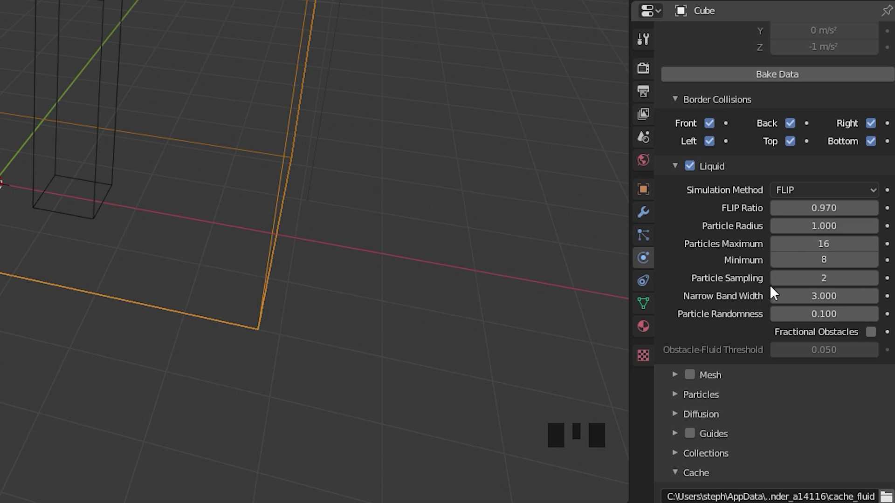
pyautogui.click(776, 285)
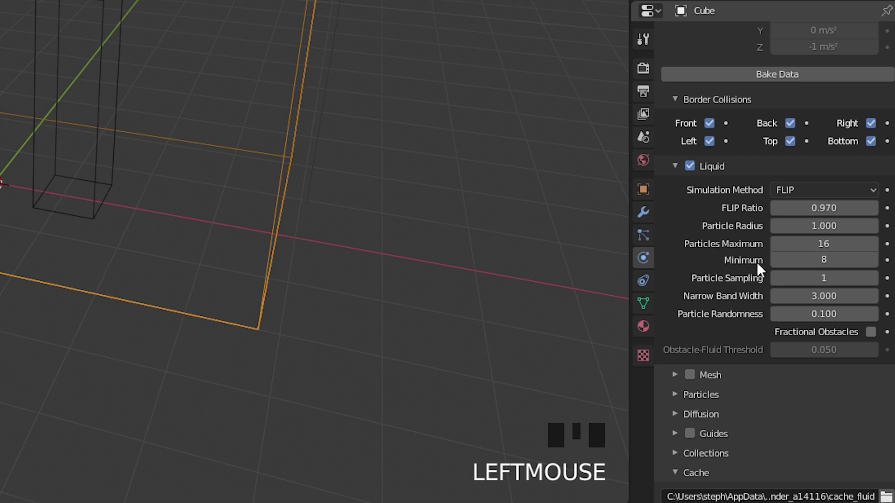
pyautogui.click(764, 330)
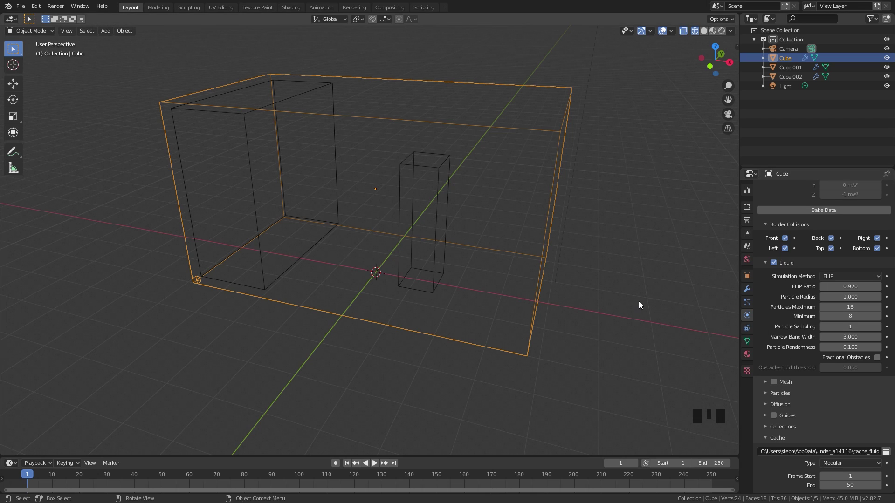
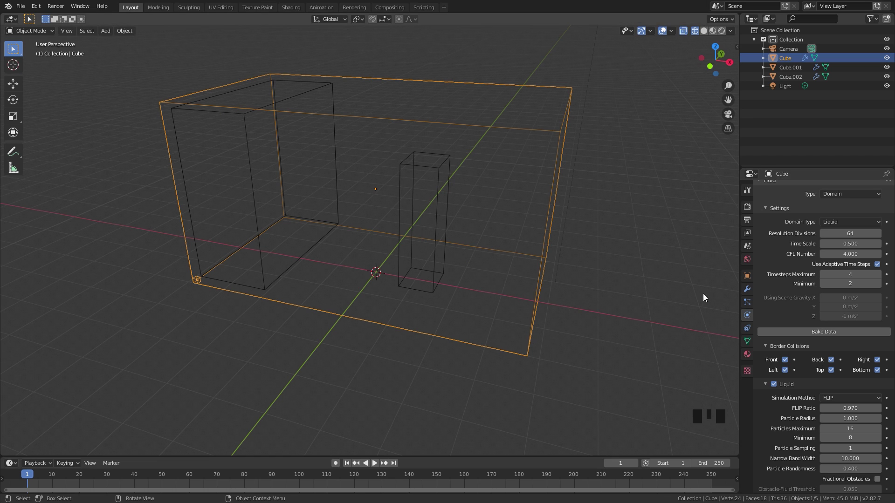
# - Bake the liquid simulation data and play back the spilling animation
pyautogui.click(741, 304)
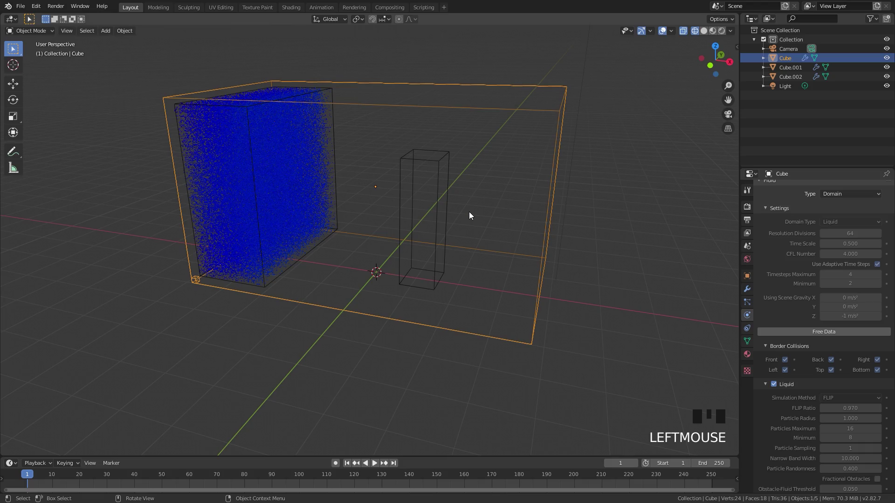
pyautogui.press('space')
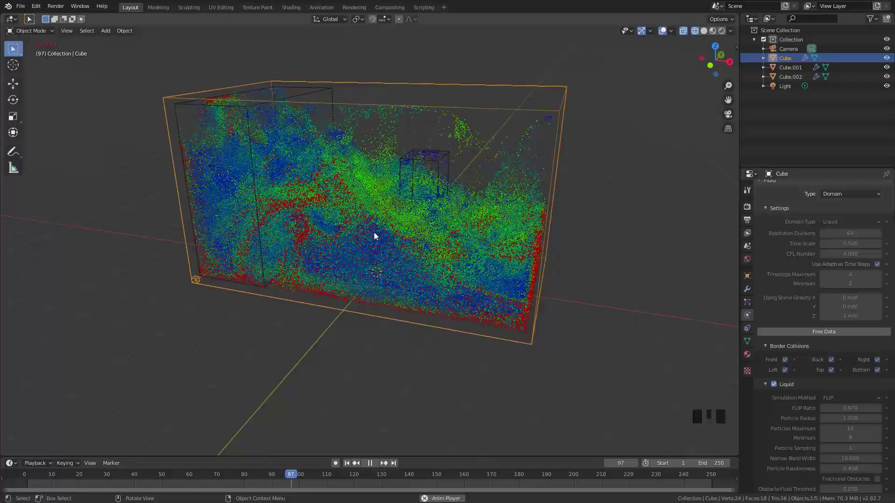
# - Add an Ico Sphere with reduced subdivisions and move it along X beside the container
pyautogui.moveTo(393, 236); pyautogui.dragTo(365, 326)
pyautogui.press('space')
pyautogui.moveTo(349, 465); pyautogui.dragTo(452, 209)
pyautogui.moveTo(452, 210); pyautogui.dragTo(395, 243)
pyautogui.press('shift+a')
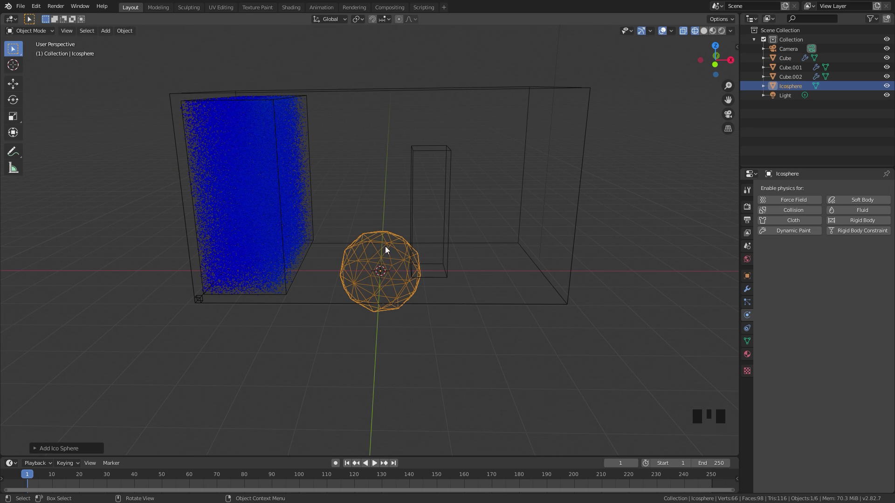
pyautogui.click(37, 450)
pyautogui.click(162, 358)
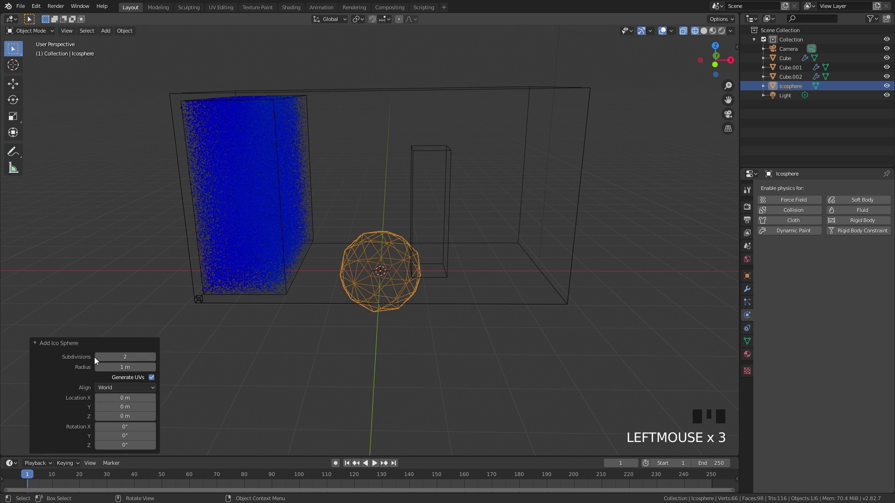
pyautogui.click(101, 358)
pyautogui.press('g')
pyautogui.press('g')
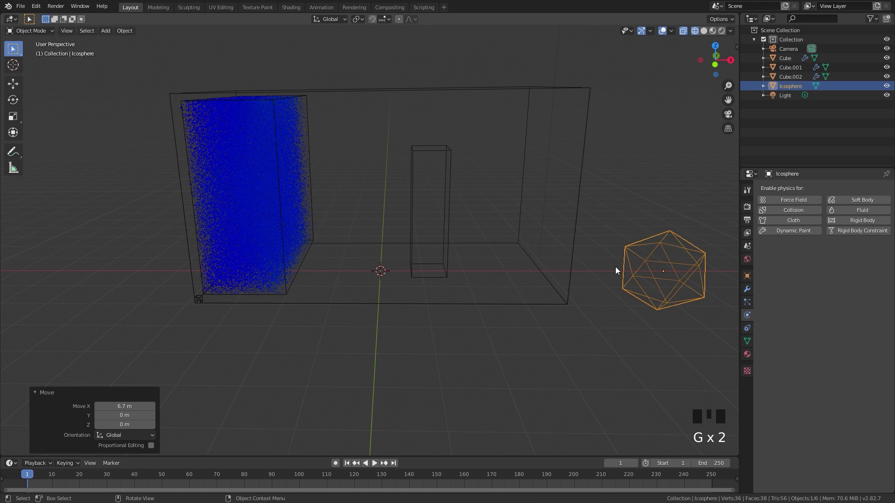
pyautogui.moveTo(594, 230); pyautogui.dragTo(556, 256)
# - Set the container's Liquid particle system to render as Object instances of the Icosphere
pyautogui.click(318, 100)
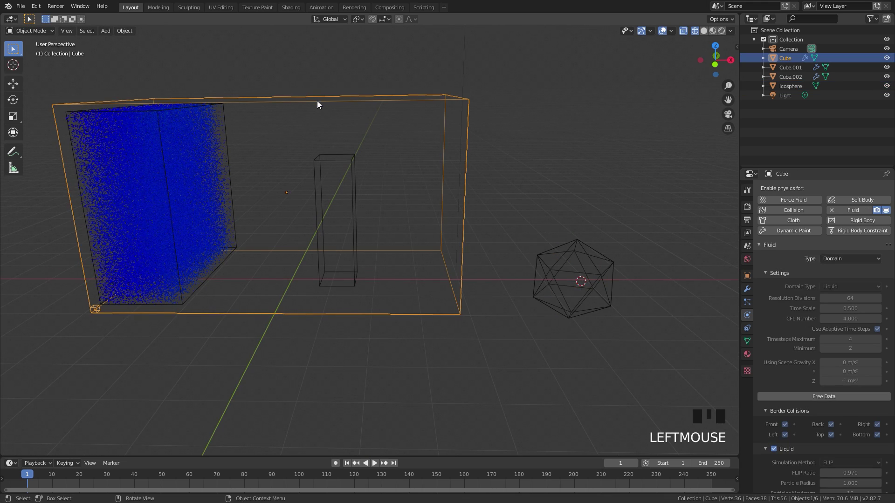
pyautogui.click(748, 305)
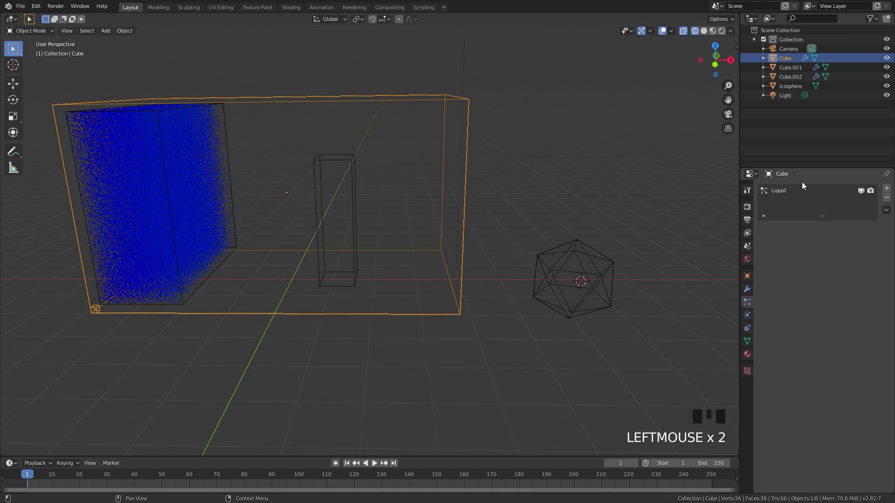
pyautogui.click(788, 192)
pyautogui.click(774, 244)
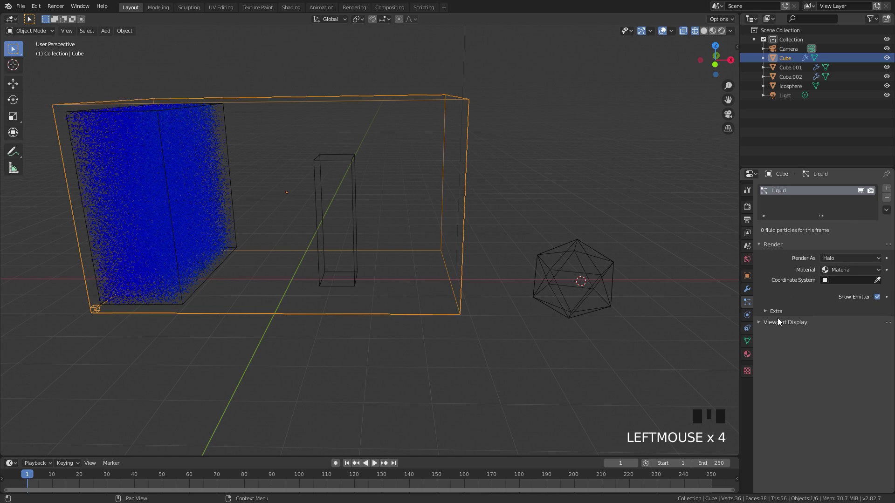
pyautogui.click(780, 325)
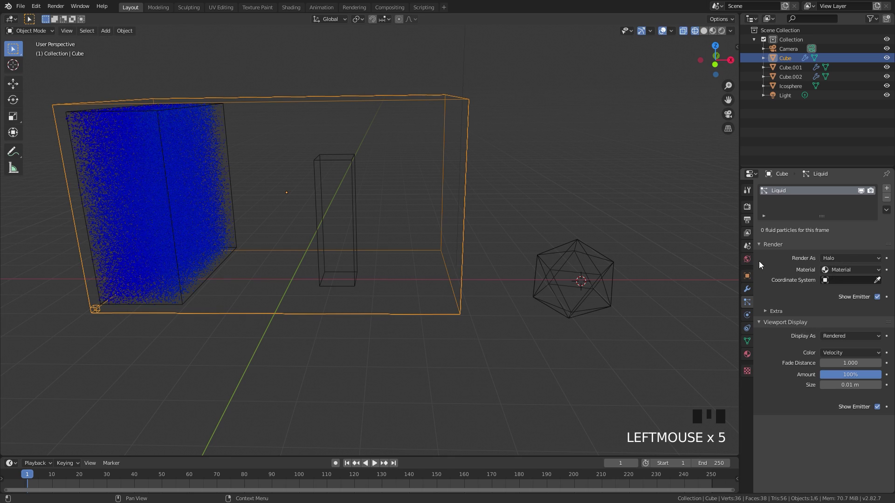
pyautogui.moveTo(830, 260); pyautogui.dragTo(782, 388)
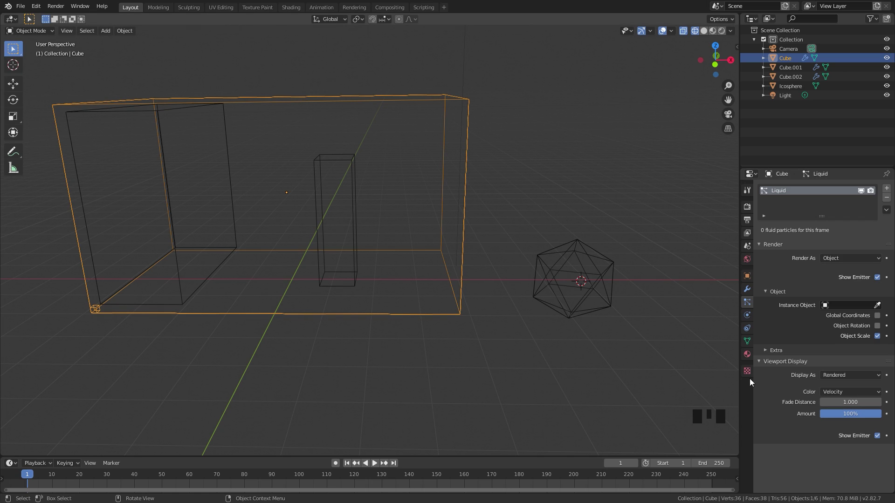
pyautogui.click(850, 418)
pyautogui.moveTo(846, 419); pyautogui.dragTo(803, 316)
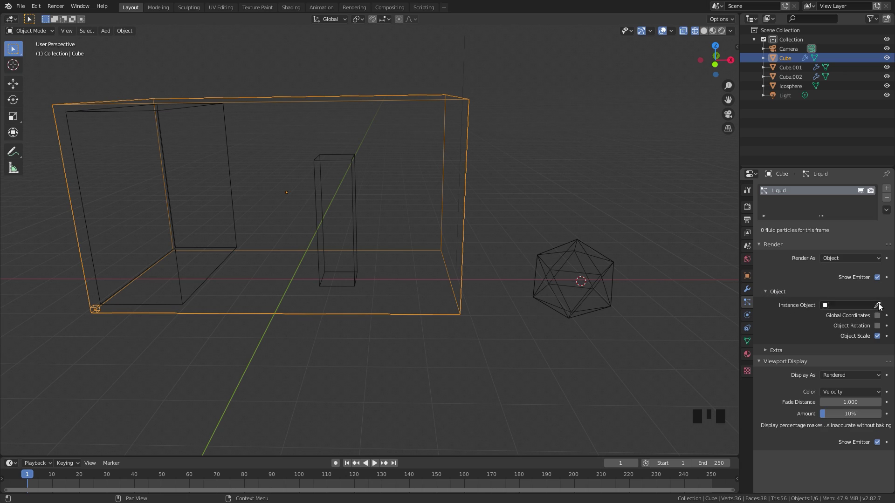
pyautogui.click(879, 306)
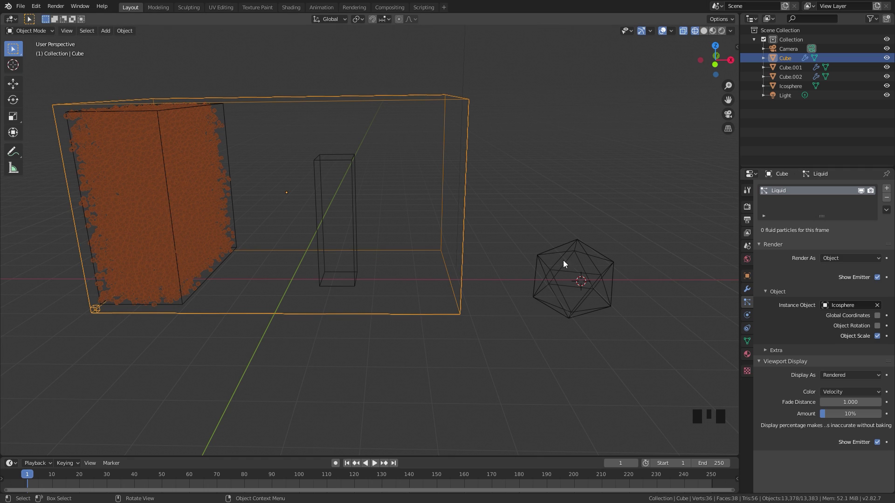
# - Scale the Icosphere down to about 0.32 so the particle copies shrink
pyautogui.click(572, 250)
pyautogui.press('s')
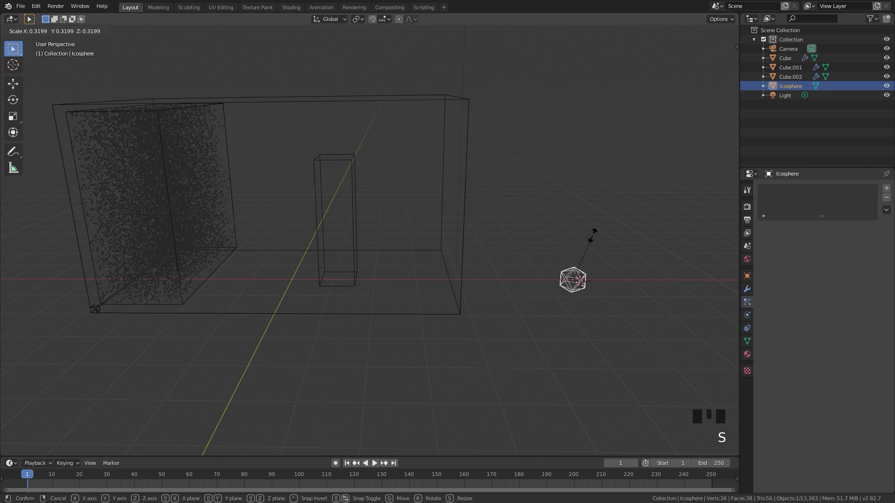
pyautogui.moveTo(188, 224); pyautogui.dragTo(401, 256)
pyautogui.scroll(3)
pyautogui.moveTo(434, 253); pyautogui.dragTo(411, 241)
pyautogui.scroll(3)
pyautogui.press('s')
pyautogui.scroll(-3)
pyautogui.moveTo(389, 255); pyautogui.dragTo(374, 248)
pyautogui.scroll(3)
pyautogui.moveTo(369, 249); pyautogui.dragTo(529, 265)
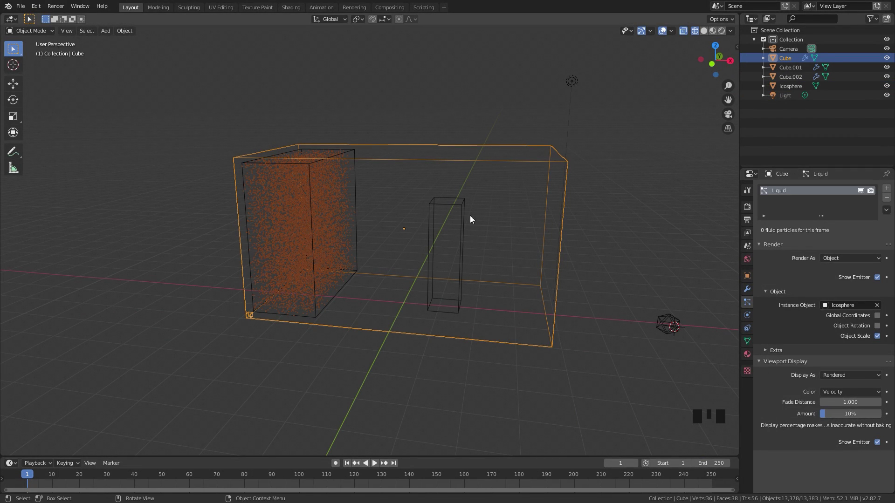
# - Turn off Show Emitter in the particle render settings and switch to Solid shading
pyautogui.scroll(3)
pyautogui.middleClick(504, 205)
pyautogui.scroll(-3)
pyautogui.moveTo(494, 203); pyautogui.dragTo(862, 193)
pyautogui.click(861, 193)
pyautogui.moveTo(832, 416); pyautogui.dragTo(885, 416)
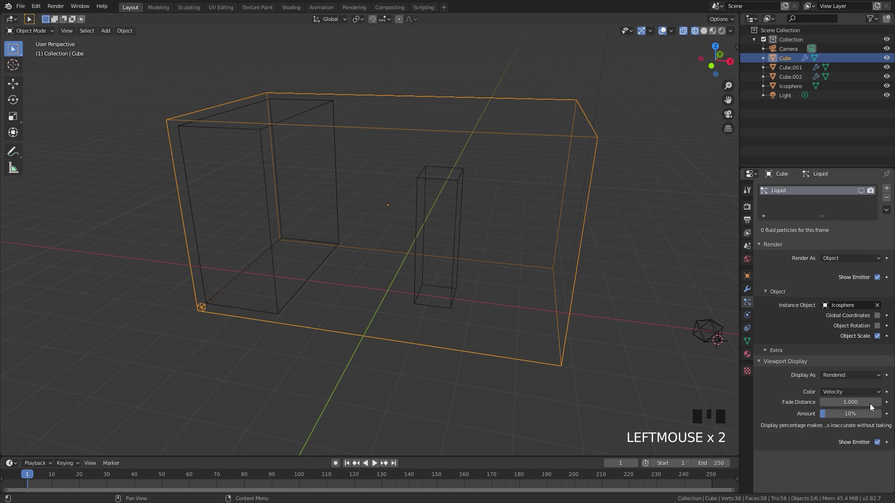
pyautogui.click(862, 192)
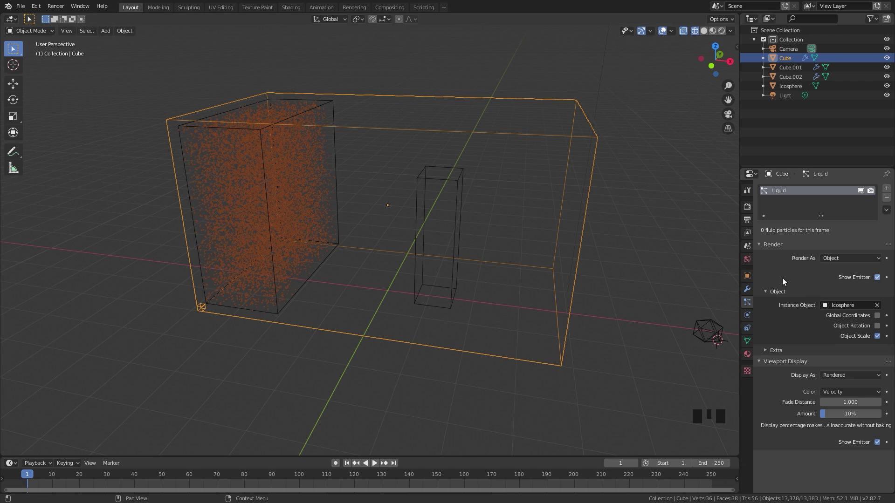
pyautogui.click(881, 280)
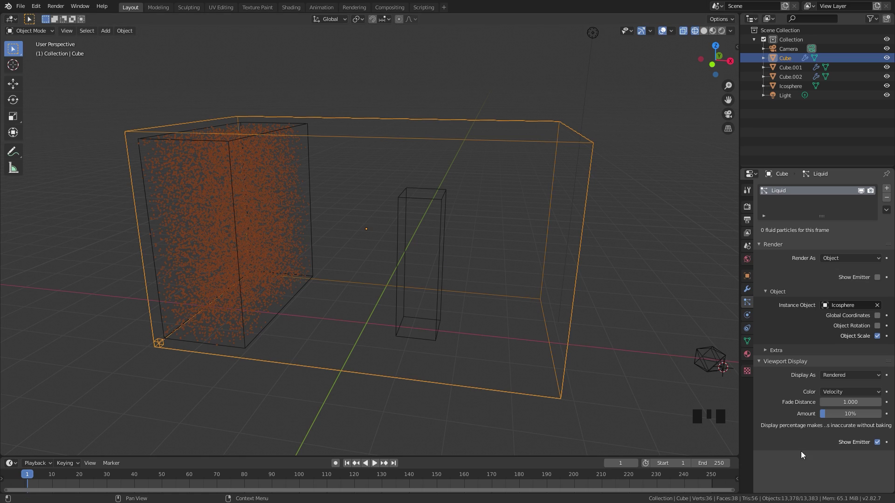
pyautogui.click(878, 443)
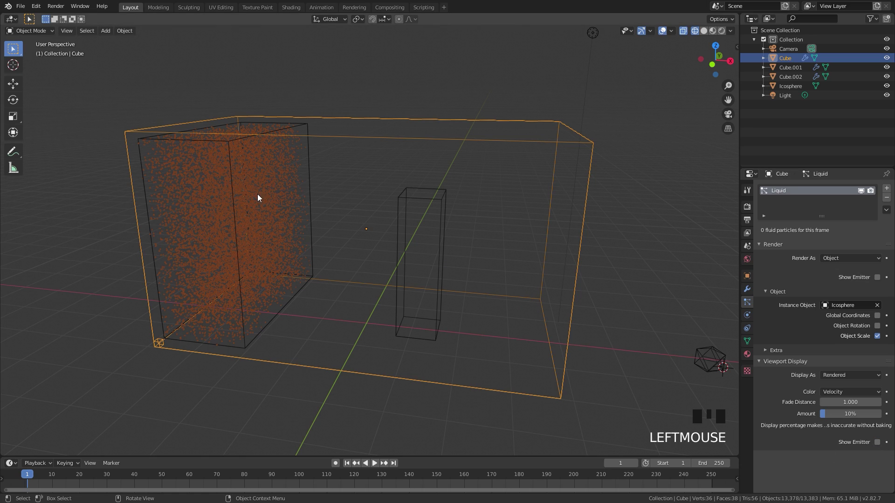
# - Hide the liquid source block Cube.001 in the Outliner so the particles show
pyautogui.press('z')
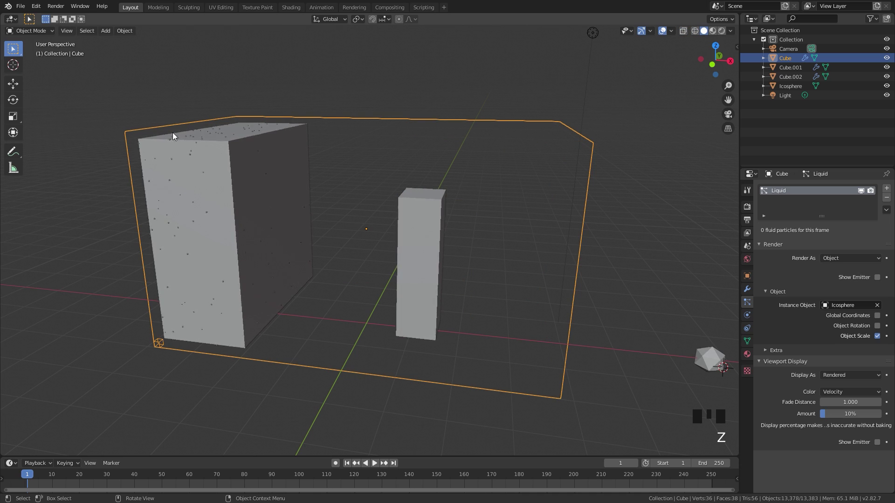
pyautogui.moveTo(290, 178); pyautogui.dragTo(321, 146)
pyautogui.click(321, 146)
pyautogui.click(325, 159)
pyautogui.moveTo(368, 158); pyautogui.dragTo(240, 142)
pyautogui.click(241, 143)
pyautogui.click(800, 69)
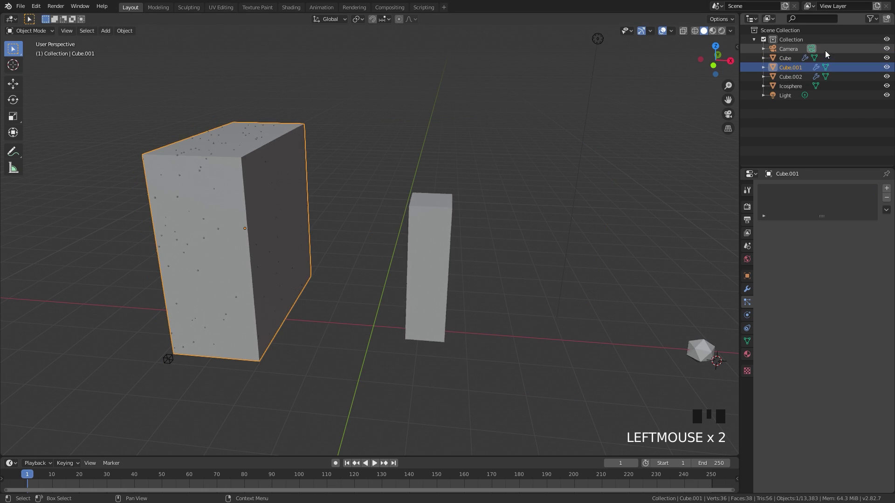
pyautogui.click(892, 70)
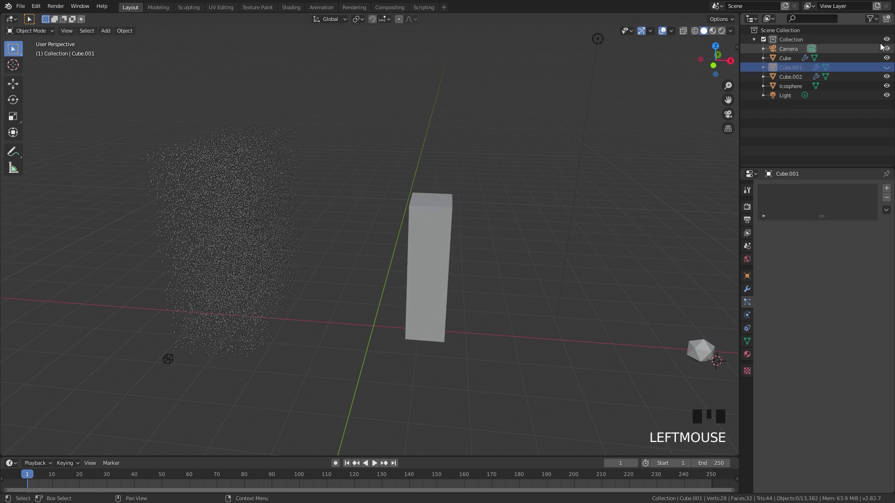
# - Enable per-object render visibility toggles in the Outliner, select the Icosphere and bring up Preferences
pyautogui.moveTo(876, 23); pyautogui.dragTo(838, 50)
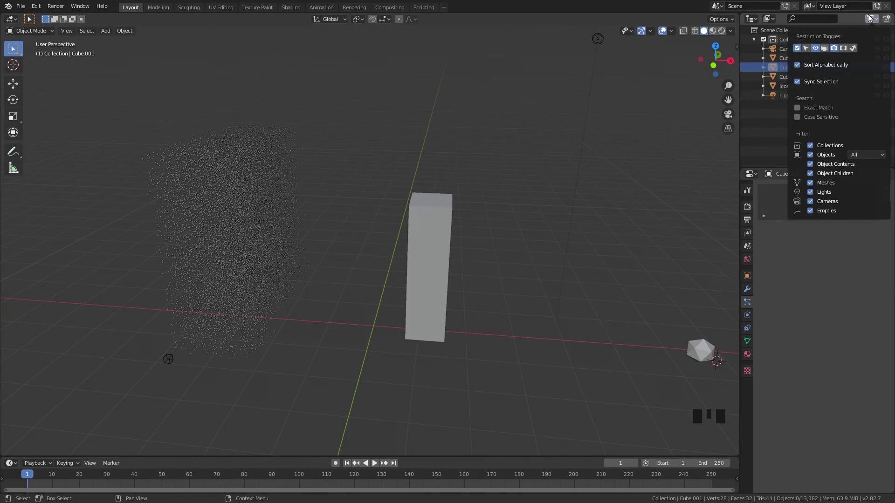
pyautogui.click(889, 67)
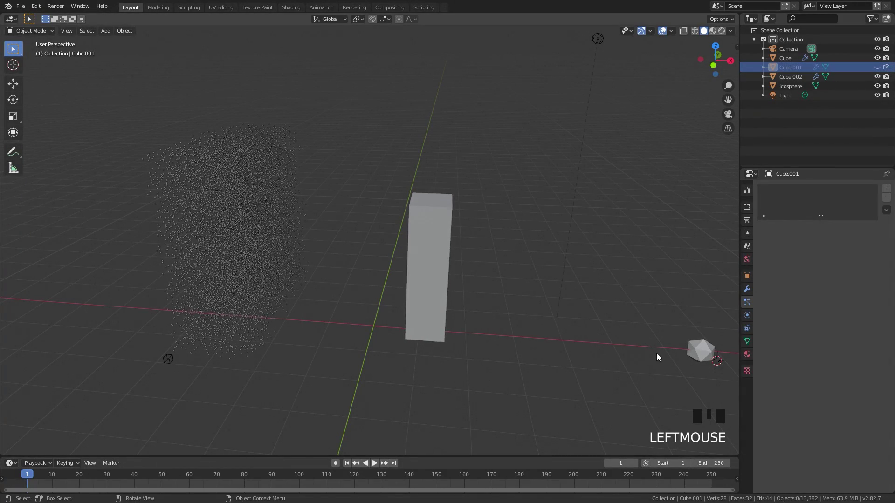
pyautogui.click(694, 353)
pyautogui.press('z')
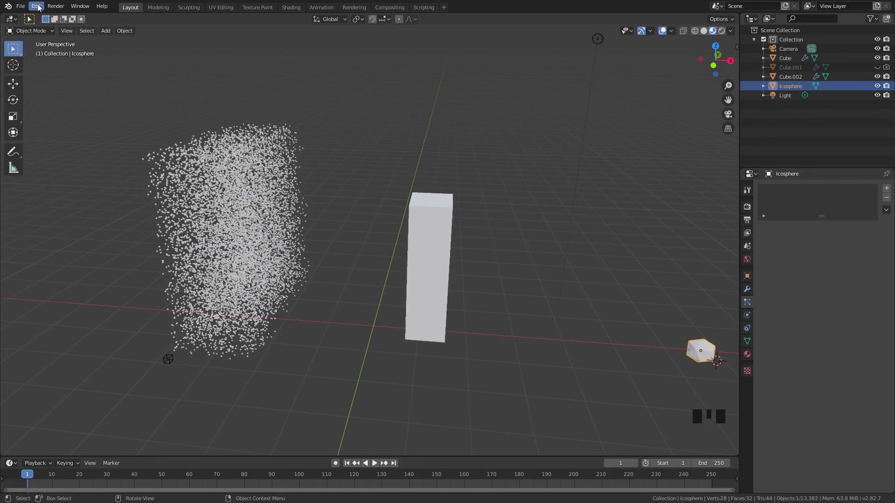
pyautogui.moveTo(41, 7); pyautogui.dragTo(750, 356)
# - Show the Icosphere's material properties with Material.002
pyautogui.click(803, 220)
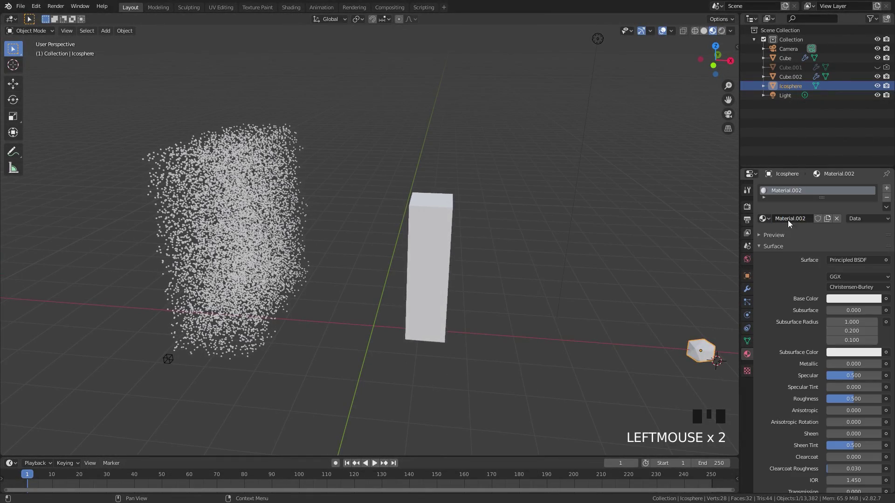
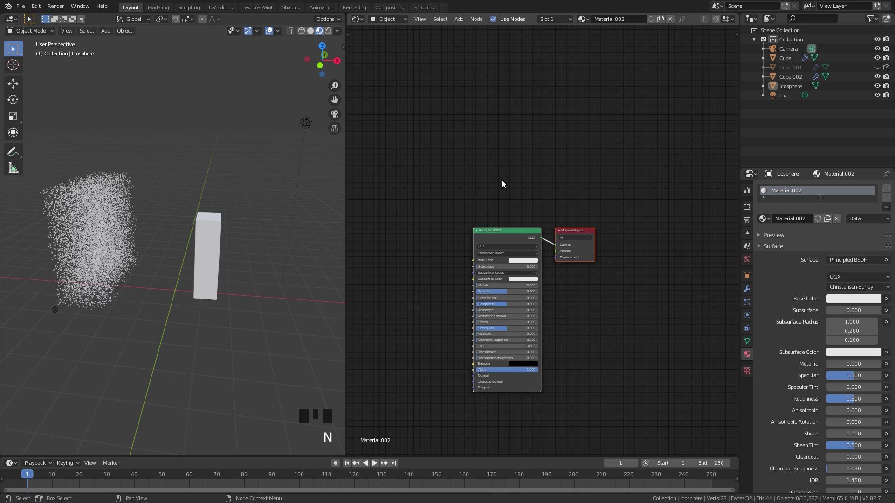
# - Add Object Info, Gradient Texture, ColorRamp and Mapping nodes to the icosphere's material
pyautogui.scroll(3)
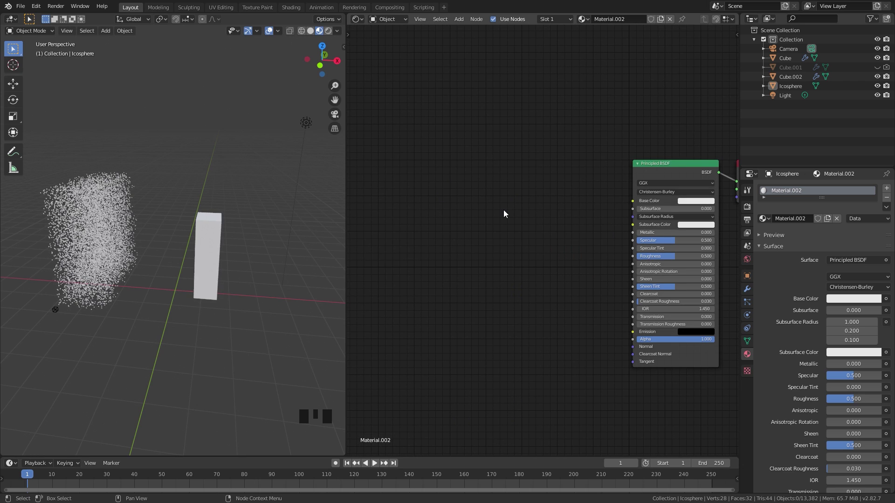
pyautogui.press('shift+a')
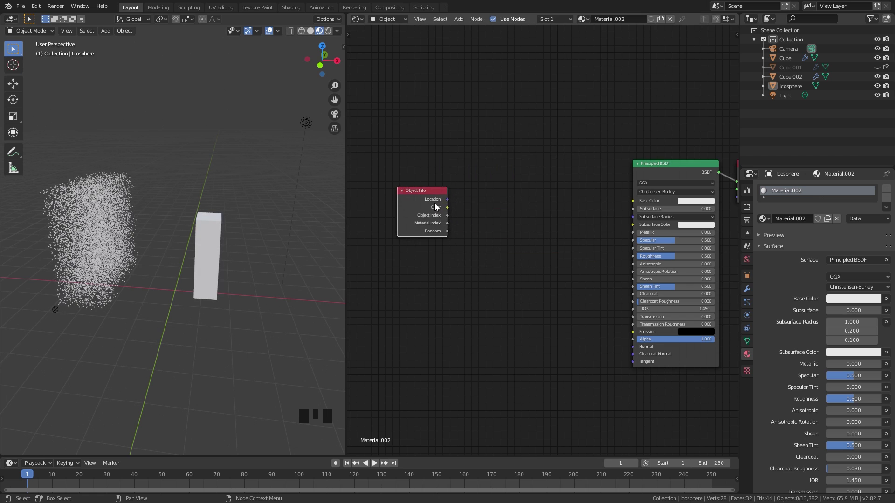
pyautogui.moveTo(482, 219); pyautogui.dragTo(519, 195)
pyautogui.moveTo(519, 195); pyautogui.dragTo(522, 166)
pyautogui.moveTo(521, 166); pyautogui.dragTo(487, 166)
pyautogui.press('shift+a')
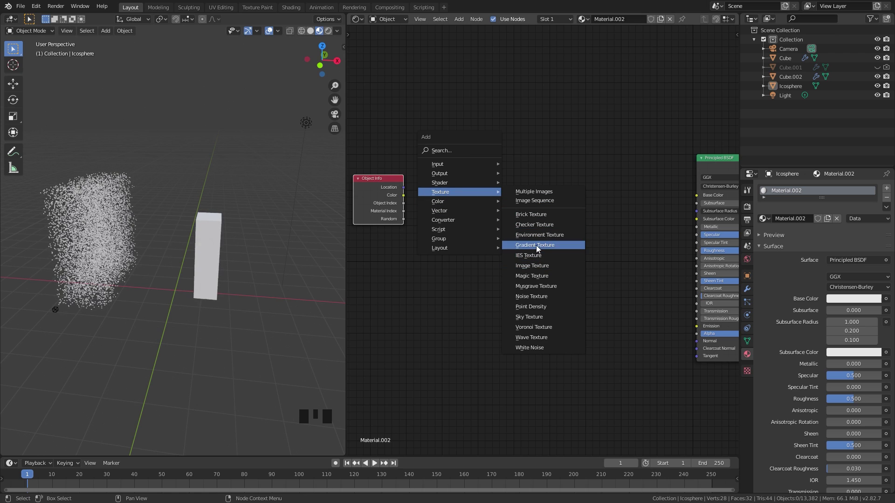
pyautogui.press('shift+a')
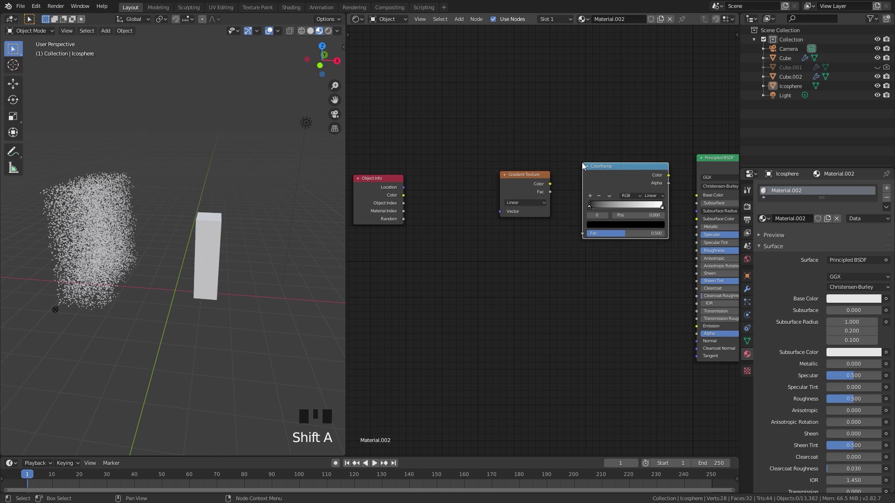
pyautogui.moveTo(439, 180); pyautogui.dragTo(492, 187)
pyautogui.click(492, 187)
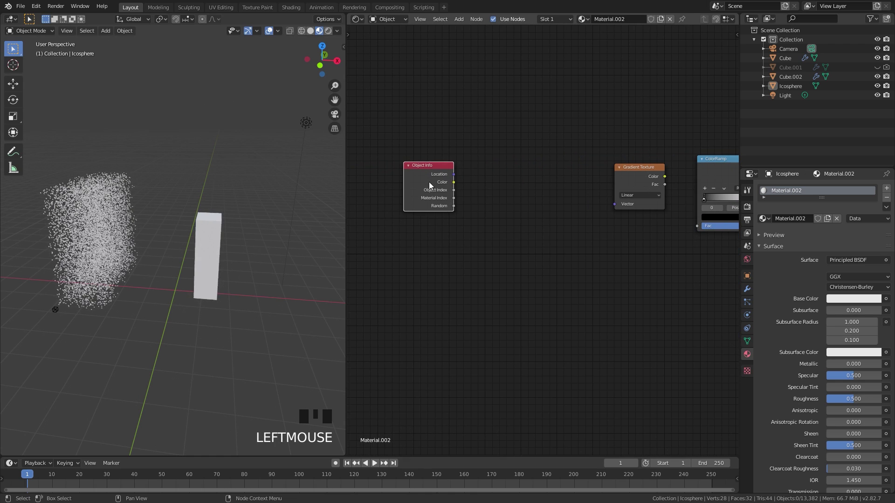
pyautogui.press('shift+a')
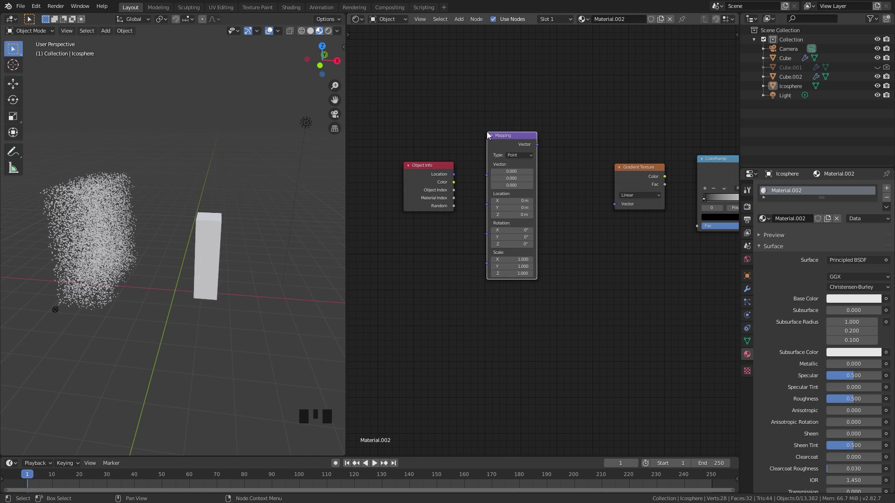
pyautogui.scroll(3)
pyautogui.click(427, 151)
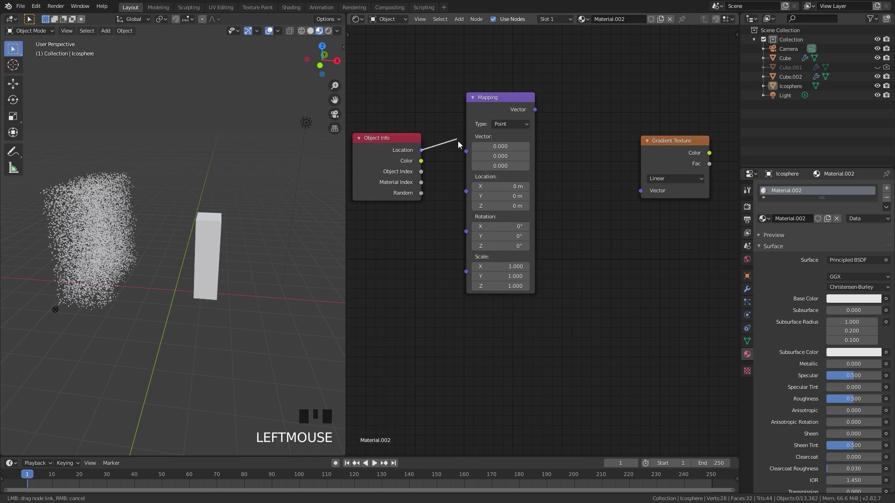
# - Link Object Info Location through Mapping and Gradient Texture into ColorRamp, driving Base Color
pyautogui.click(539, 113)
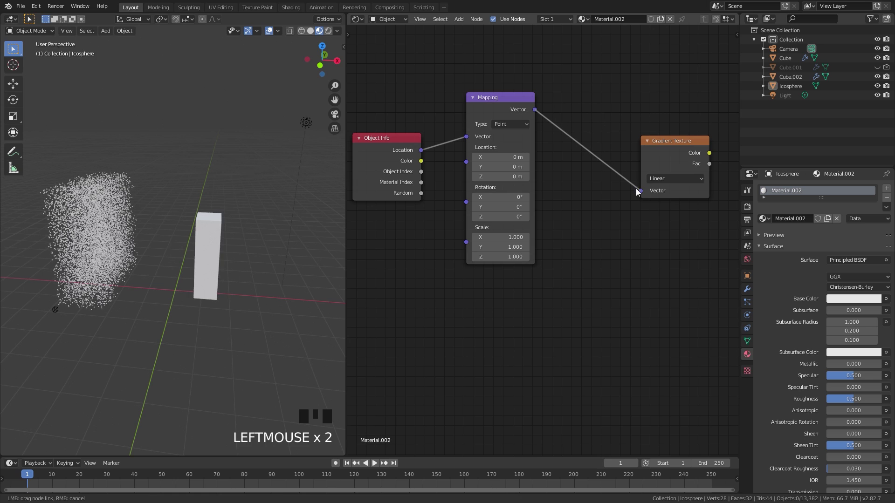
pyautogui.moveTo(665, 173); pyautogui.dragTo(572, 163)
pyautogui.click(572, 163)
pyautogui.moveTo(656, 151); pyautogui.dragTo(537, 146)
pyautogui.click(538, 147)
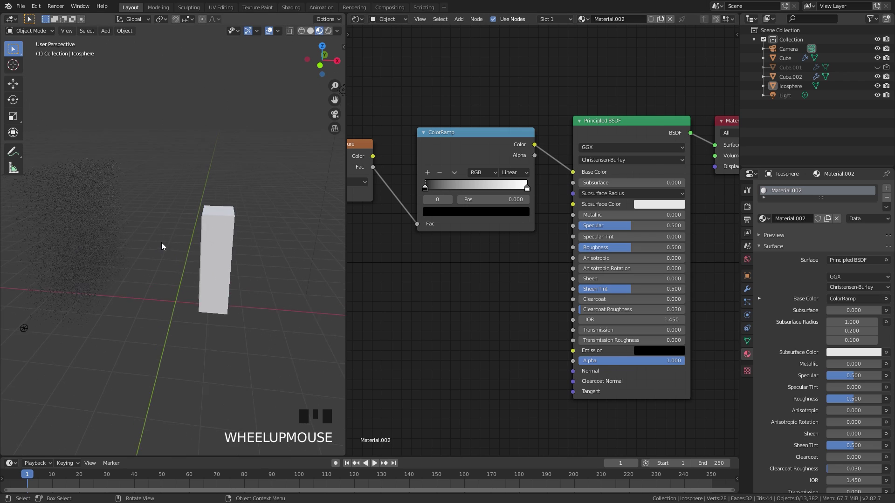
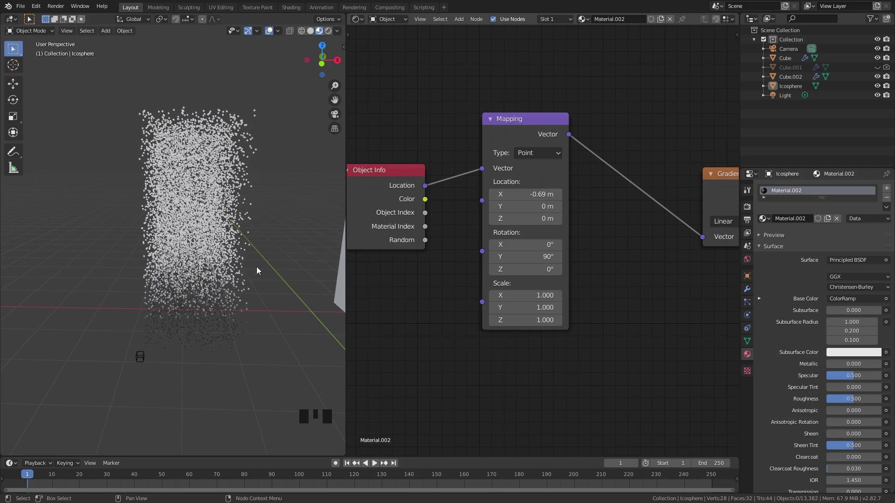
# - Set the Mapping node's Scale Z to 0.1 and Location X to -0.06 m
pyautogui.moveTo(164, 288); pyautogui.dragTo(153, 278)
pyautogui.scroll(3)
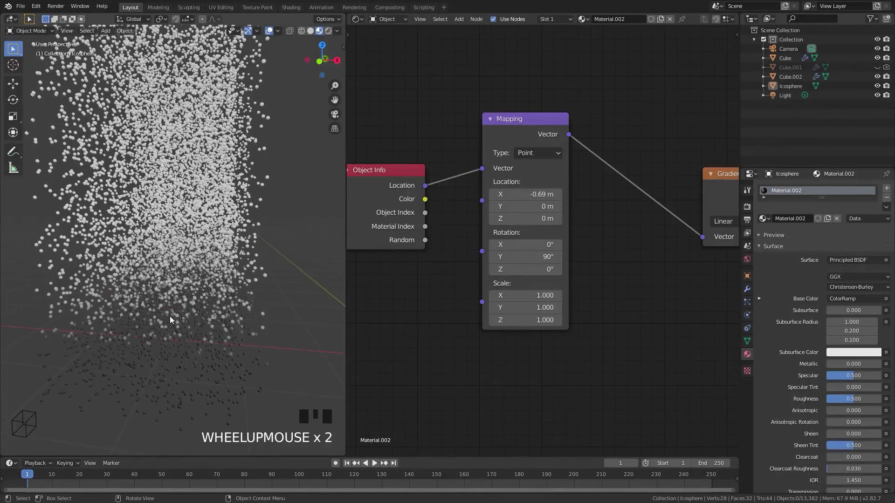
pyautogui.scroll(-3)
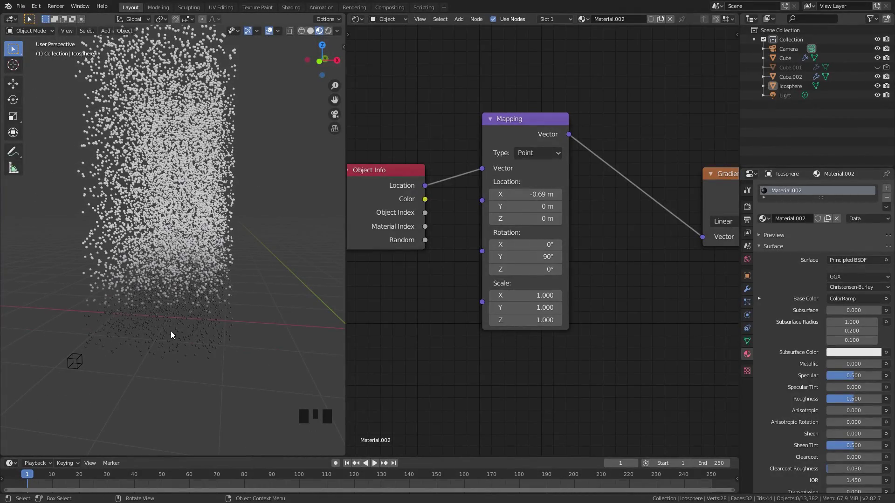
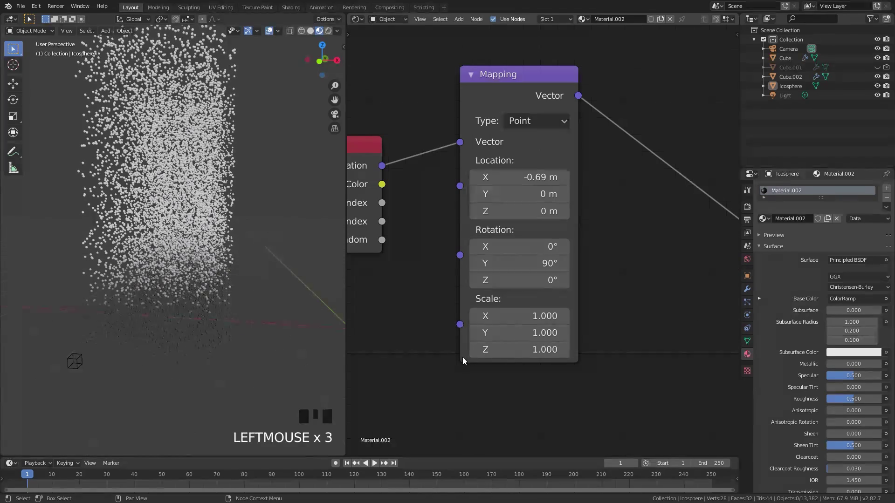
pyautogui.moveTo(478, 355); pyautogui.dragTo(453, 338)
pyautogui.scroll(-3)
pyautogui.scroll(3)
pyautogui.click(475, 352)
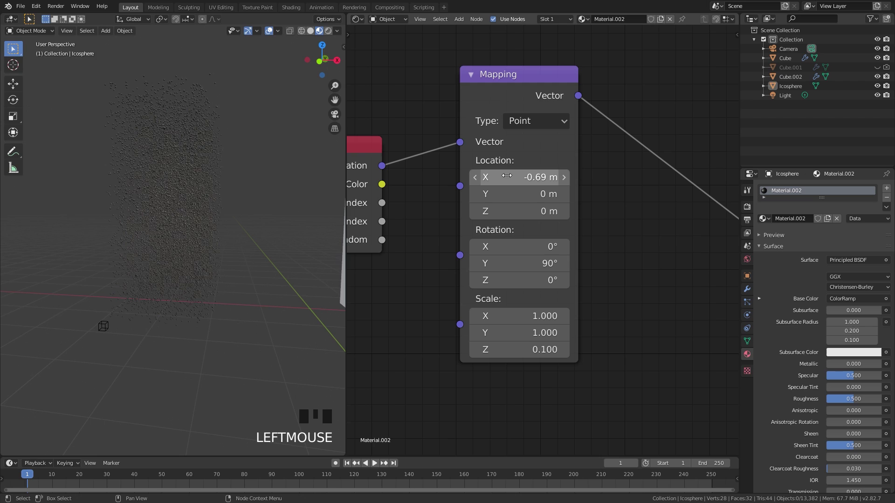
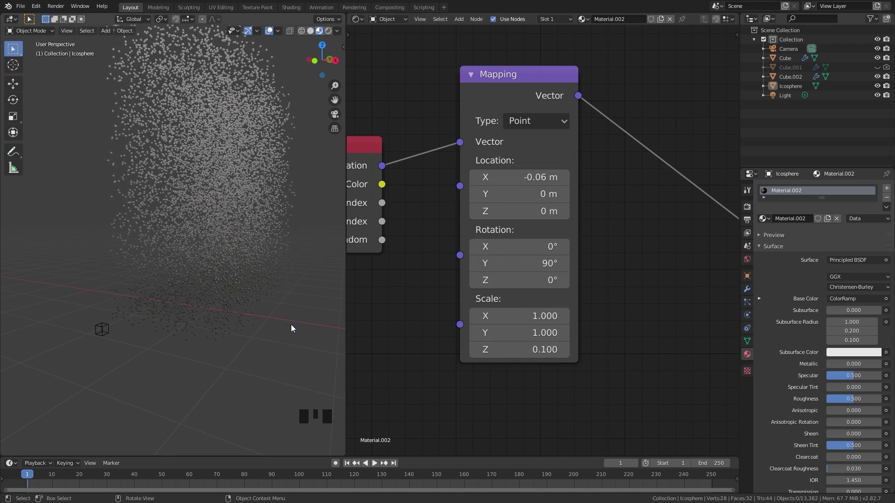
# - Switch to front orthographic view and centre the particles
pyautogui.press('KP_1')
pyautogui.scroll(3)
pyautogui.moveTo(246, 204); pyautogui.dragTo(623, 226)
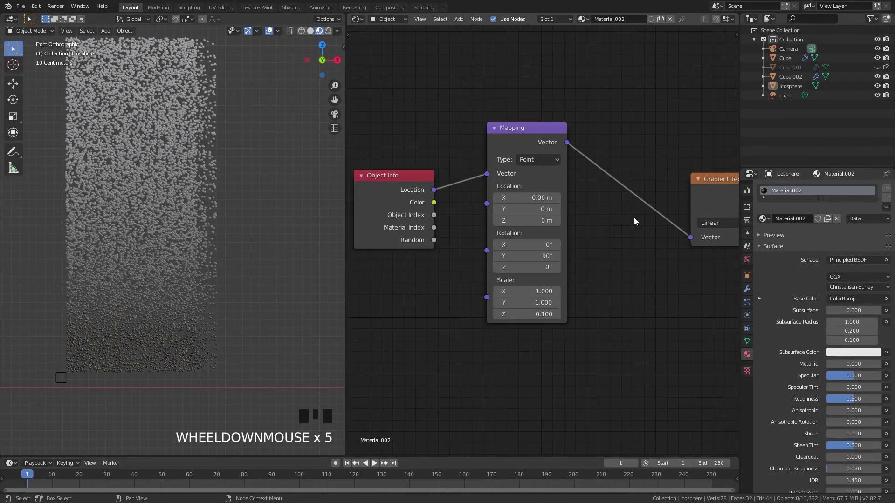
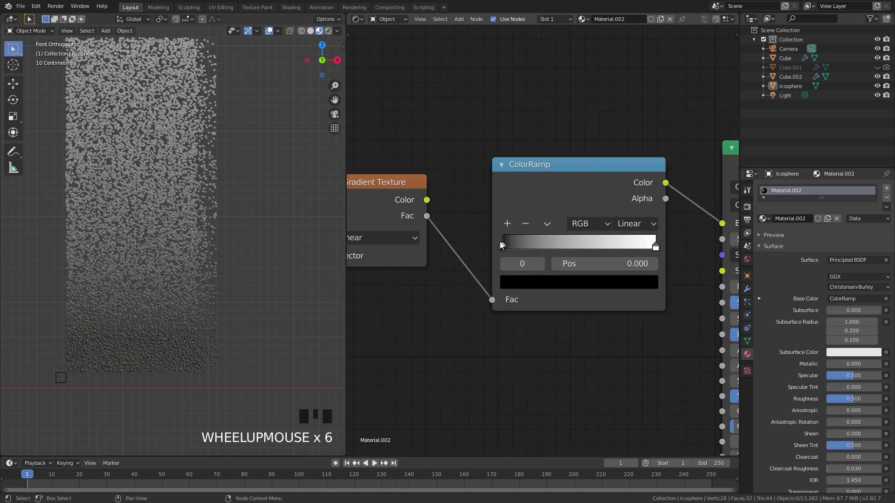
# - Set the ramp's end stops to light sky blue and the middle stop to mid blue
pyautogui.click(541, 290)
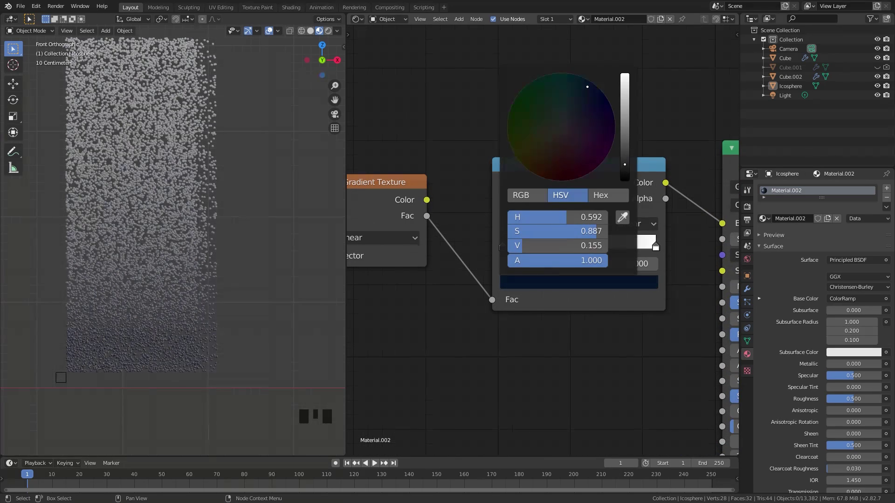
pyautogui.click(509, 224)
pyautogui.moveTo(585, 250); pyautogui.dragTo(581, 259)
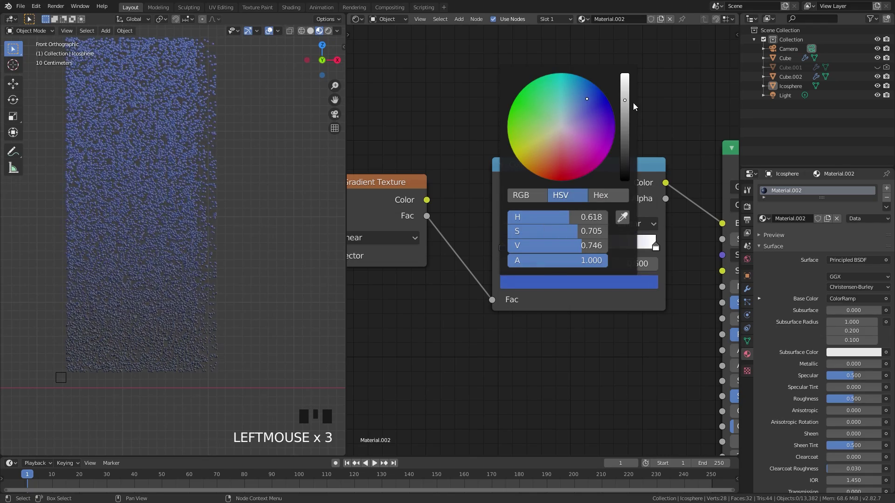
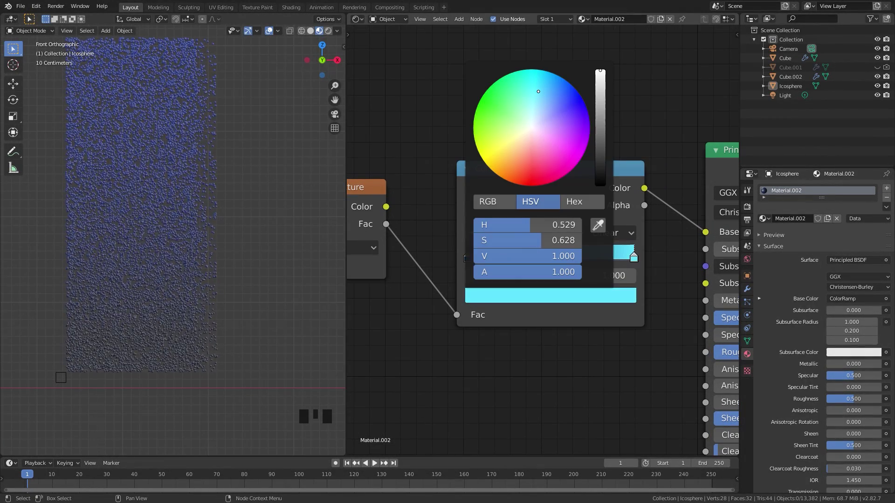
pyautogui.click(583, 299)
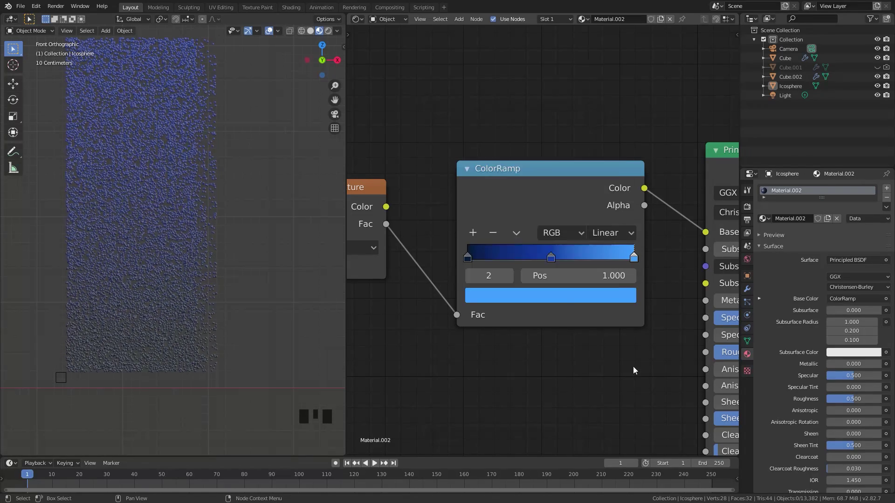
pyautogui.click(558, 260)
pyautogui.click(563, 303)
pyautogui.click(636, 260)
pyautogui.click(565, 299)
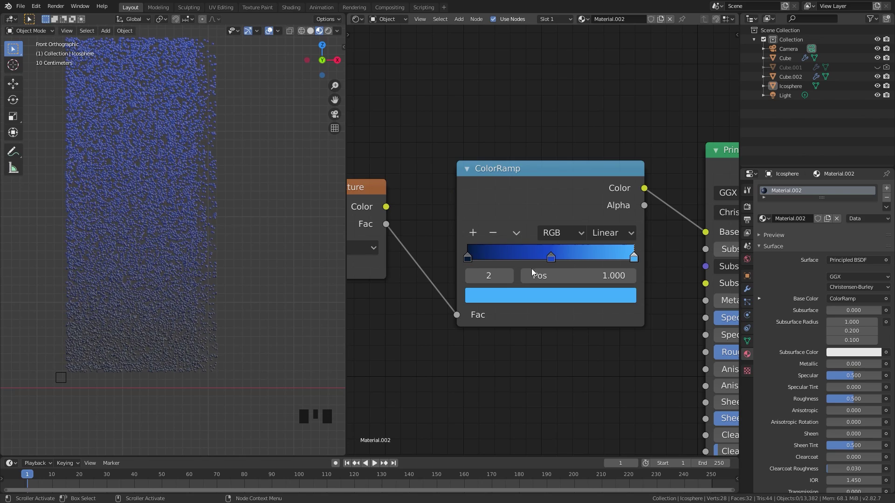
# - Set the ramp's left stop to dark navy
pyautogui.scroll(-3)
pyautogui.middleClick(387, 229)
pyautogui.scroll(3)
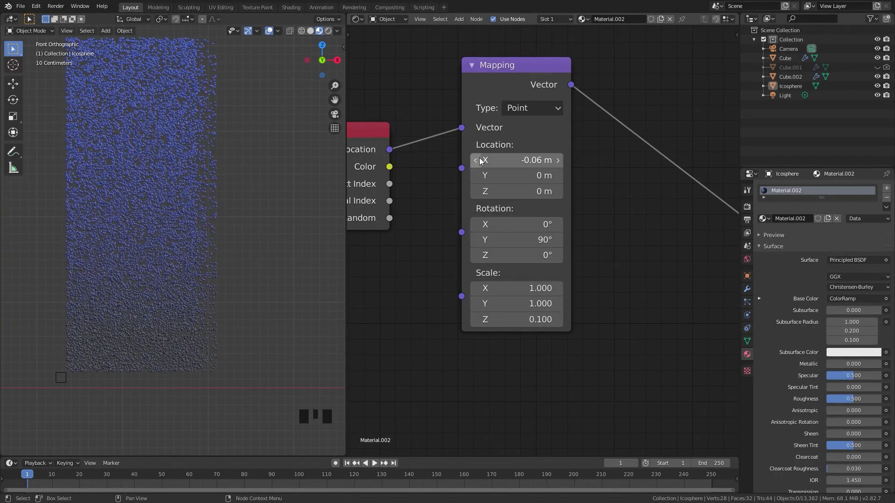
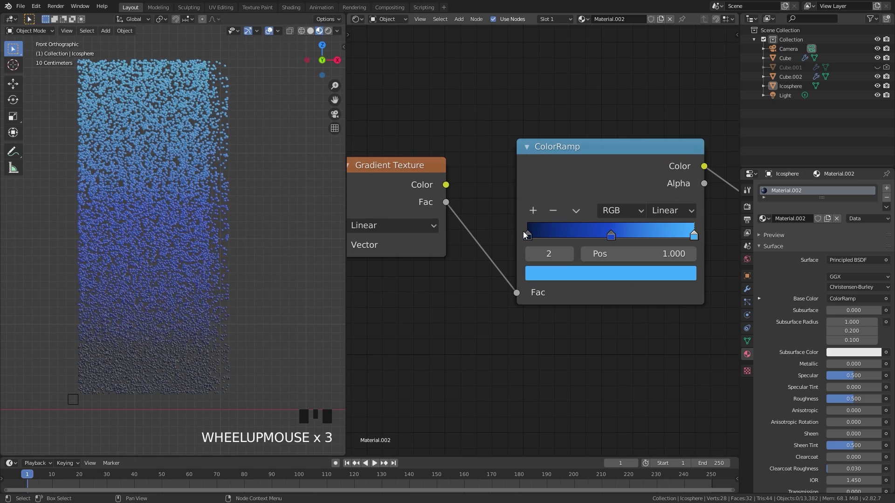
pyautogui.click(532, 233)
pyautogui.click(570, 274)
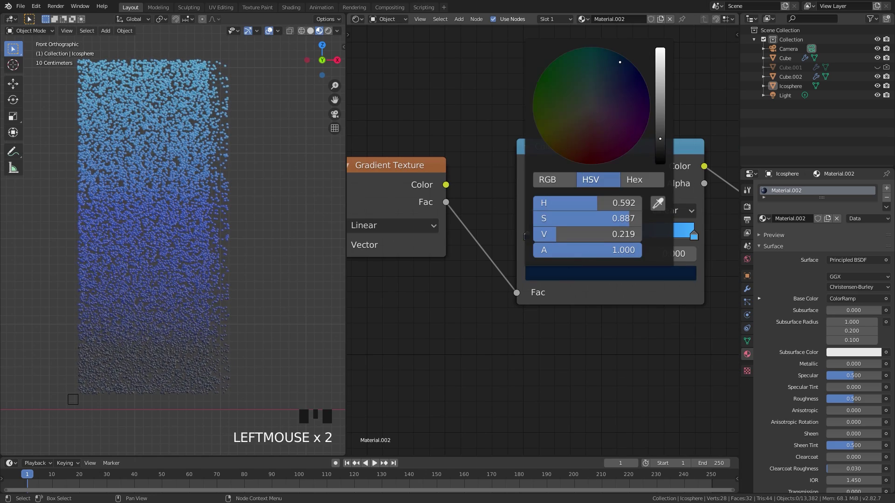
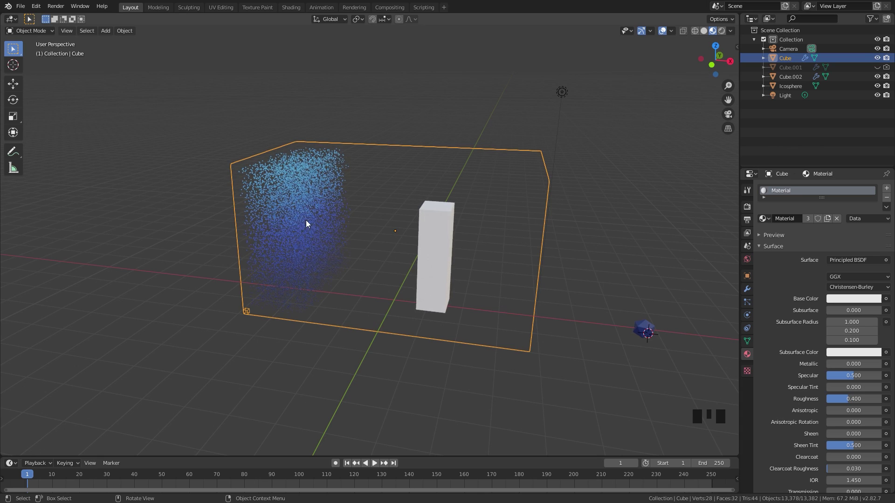
# - Select the Cube domain and turn off its liquid particle display in Particle Properties
pyautogui.click(749, 305)
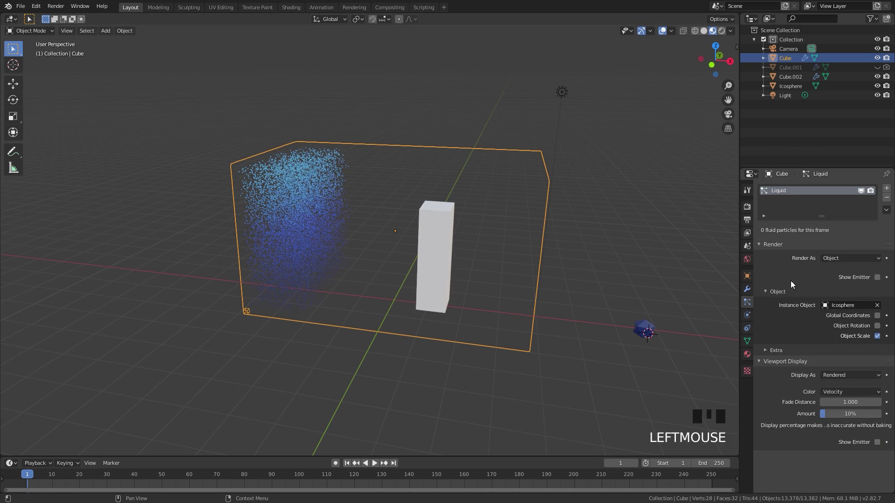
pyautogui.moveTo(864, 191); pyautogui.dragTo(400, 270)
pyautogui.press('shift+a')
pyautogui.scroll(-3)
# - Add a Plane and scale it up about 26 times into a wide floor
pyautogui.press('s')
pyautogui.press('g')
pyautogui.press('s')
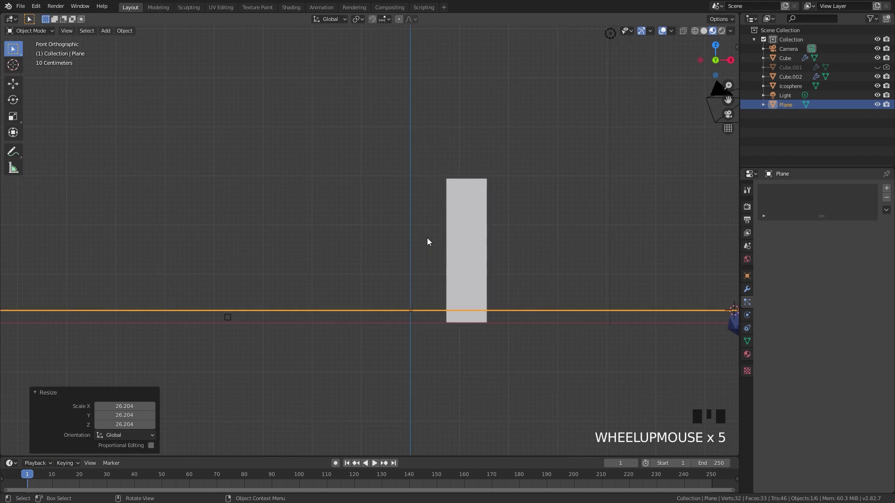
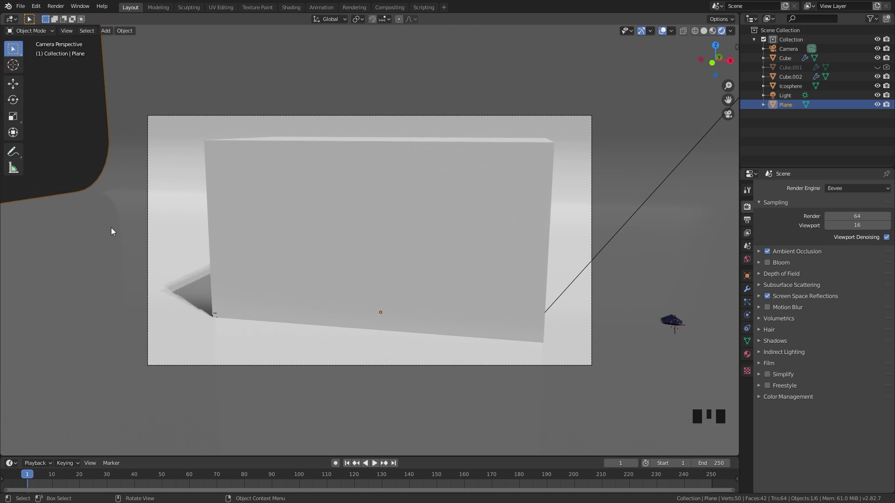
# - Set the light to Sun and angle it to cast shadows across the floor
pyautogui.scroll(-3)
pyautogui.moveTo(448, 211); pyautogui.dragTo(504, 218)
pyautogui.scroll(-3)
pyautogui.click(520, 198)
pyautogui.scroll(3)
pyautogui.scroll(3)
pyautogui.moveTo(473, 215); pyautogui.dragTo(450, 203)
# - Point render output to the Desktop Tutorial folder and render the animation to PNG frames
pyautogui.press('KP_0')
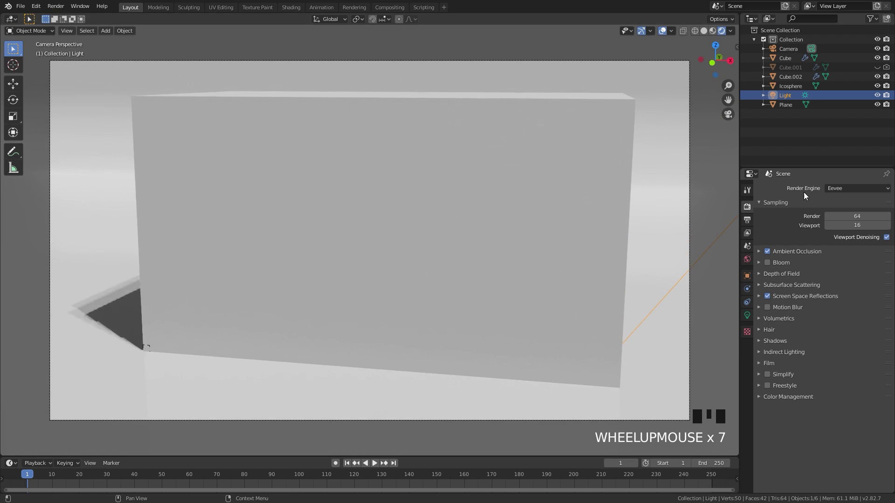
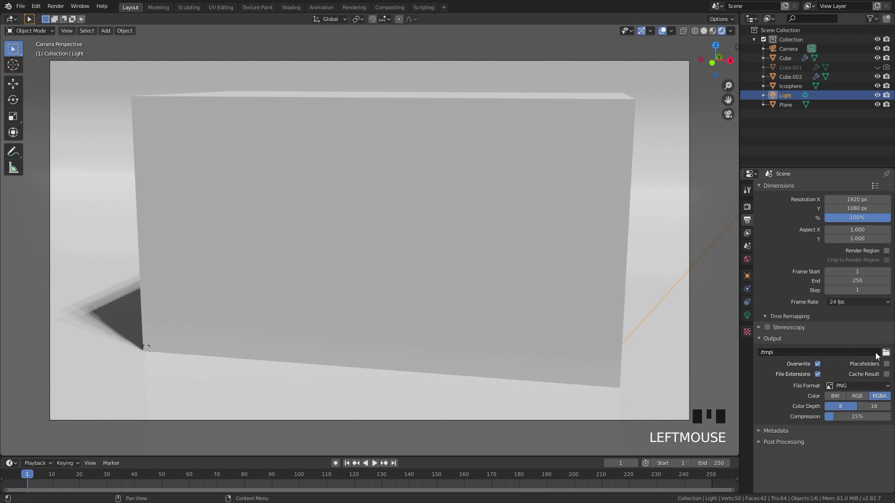
pyautogui.moveTo(889, 353); pyautogui.dragTo(673, 325)
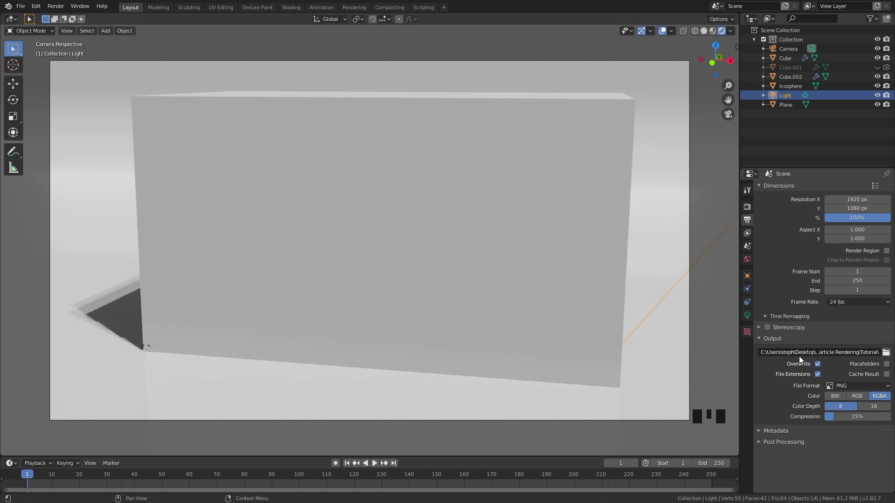
pyautogui.press('ctrl+z')
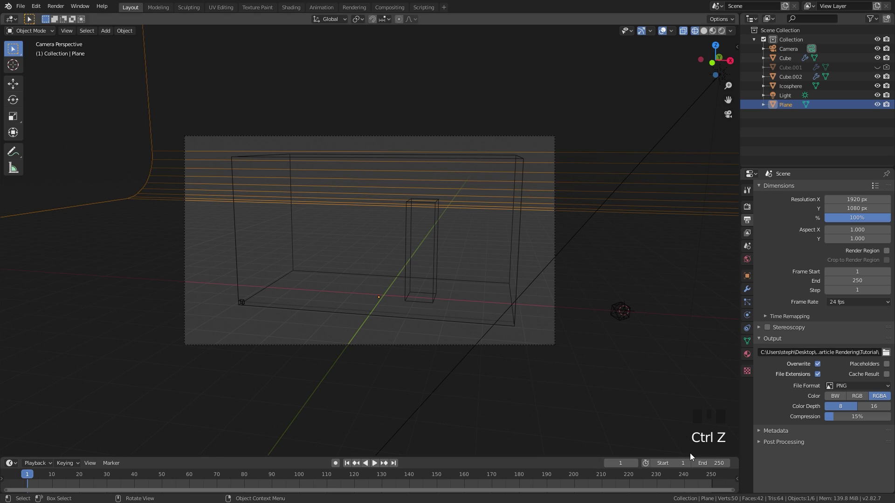
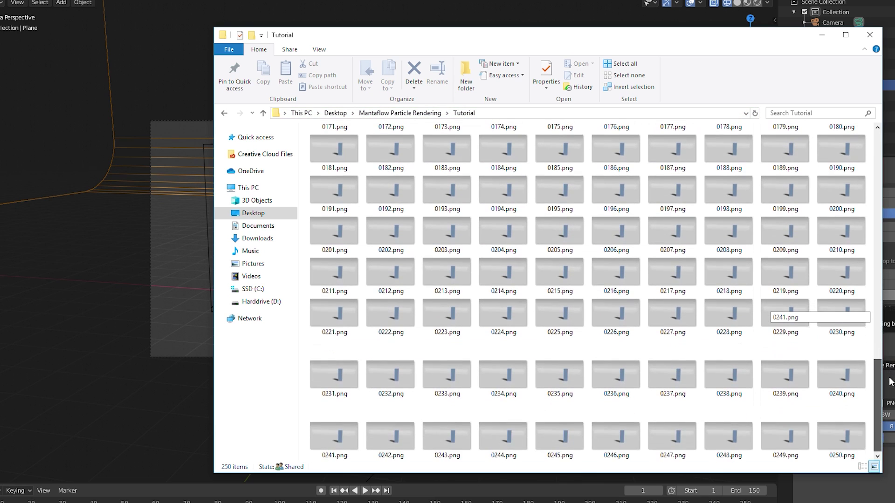
# - Save the project as Tutorial.blend after reviewing the rendered frames
pyautogui.press('ctrl+s')
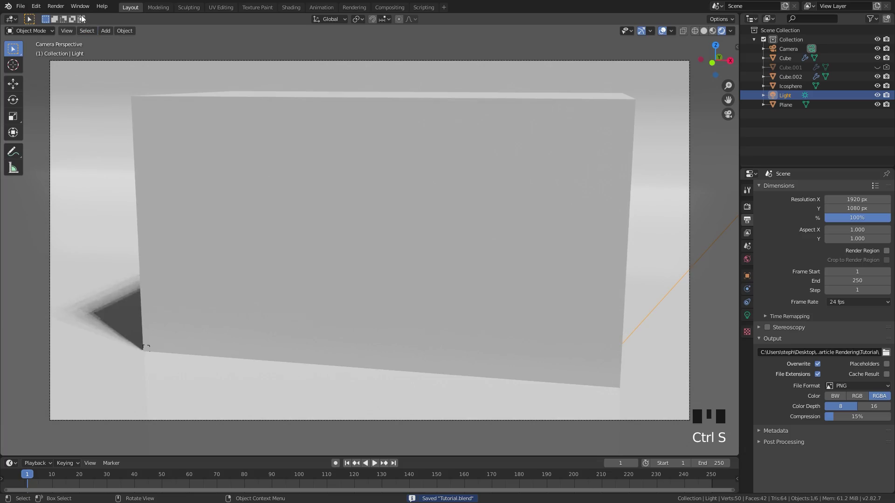